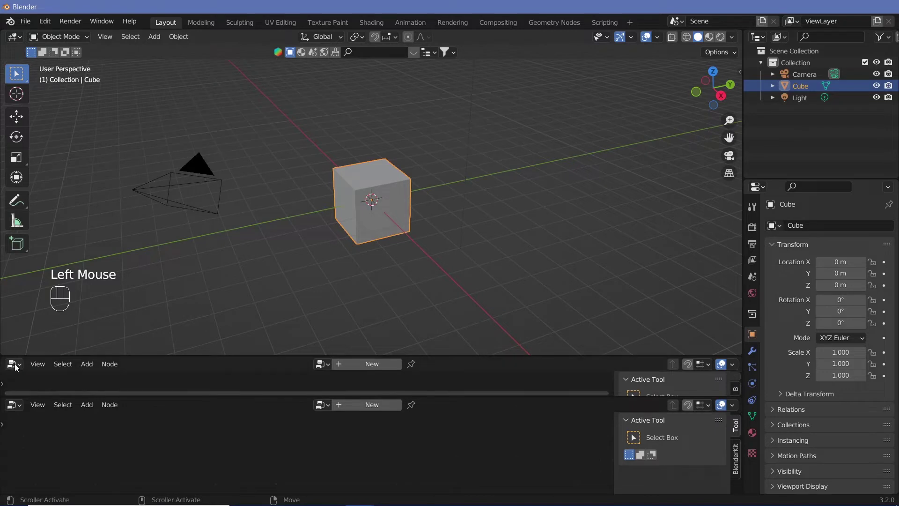
- Show the Timeline editor in the area below the viewport
left_click(193, 270)
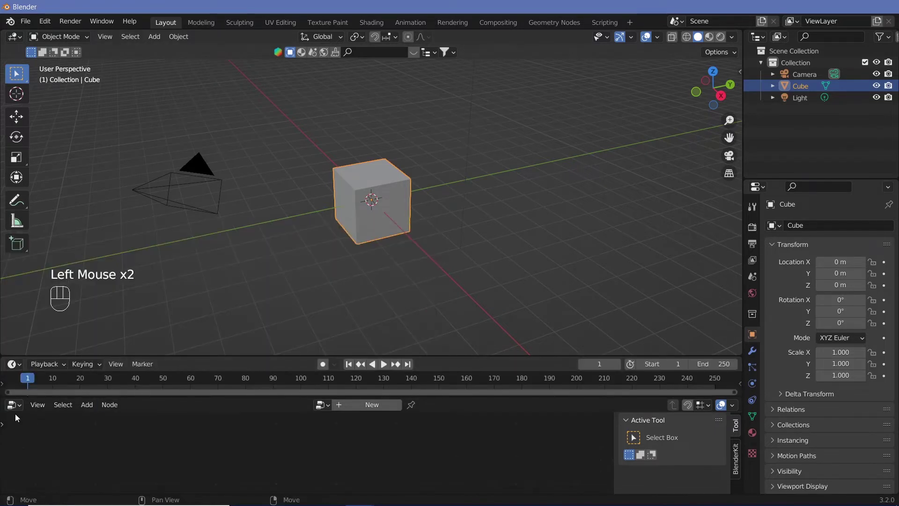
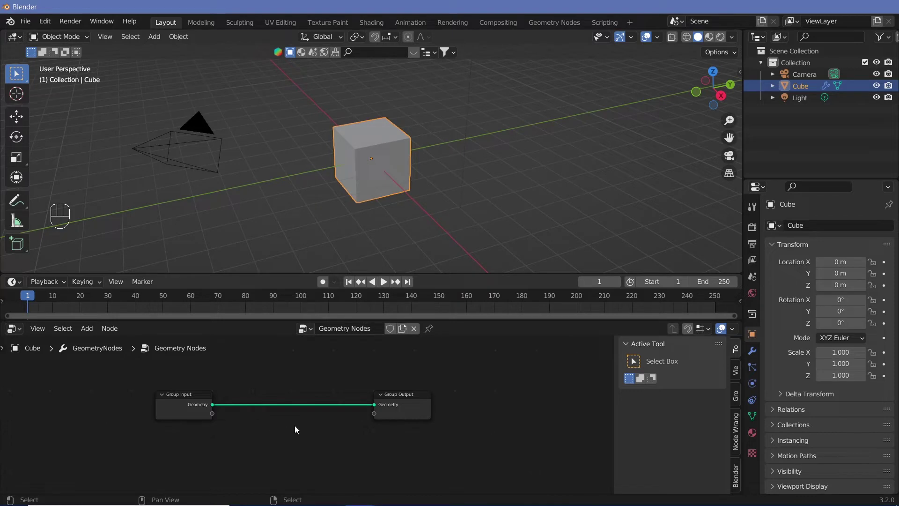
- Delete the Group Input node from the cube's geometry node tree
key("n")
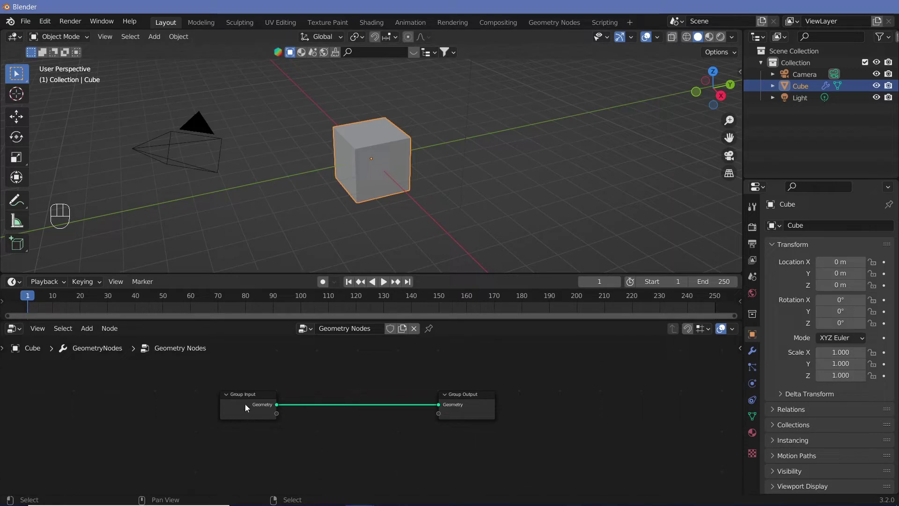
left_click(248, 408)
key("x")
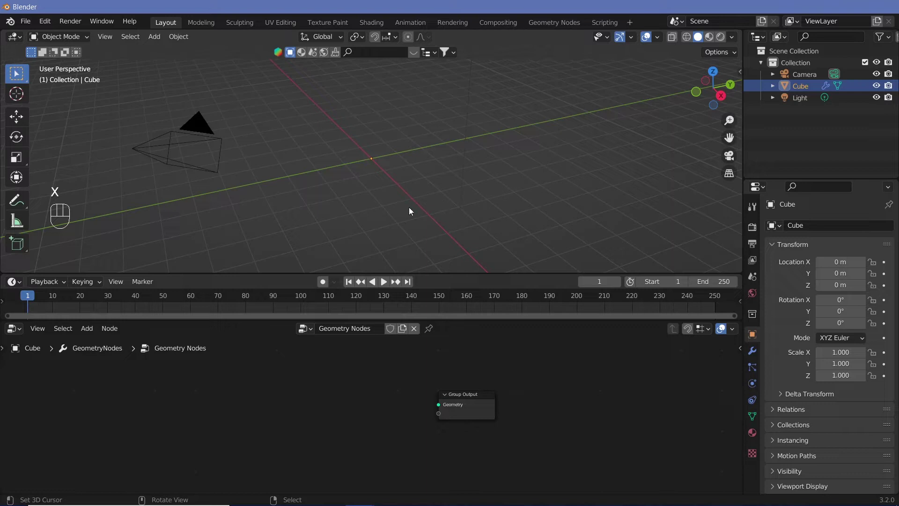
- Add a Grid node and feed its Mesh into the Group Output Geometry
key("shift+a")
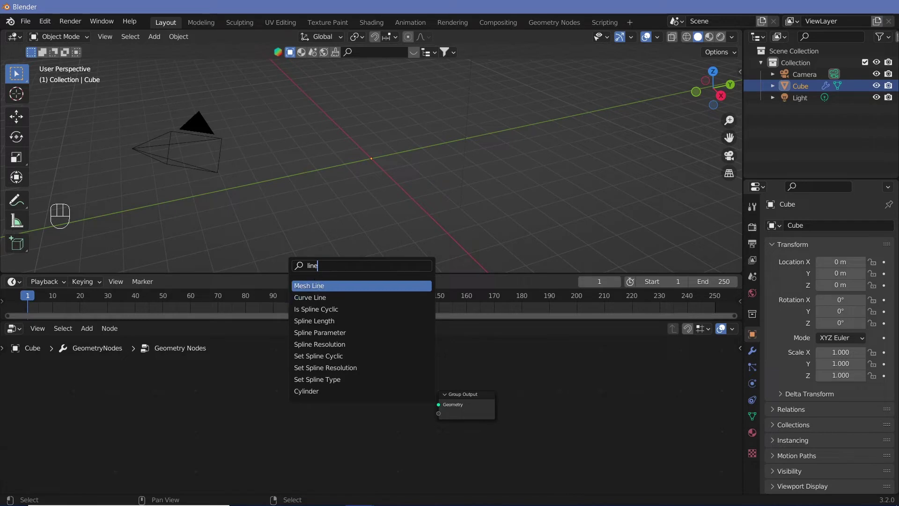
key("BackSpace")
key("BackSpace")
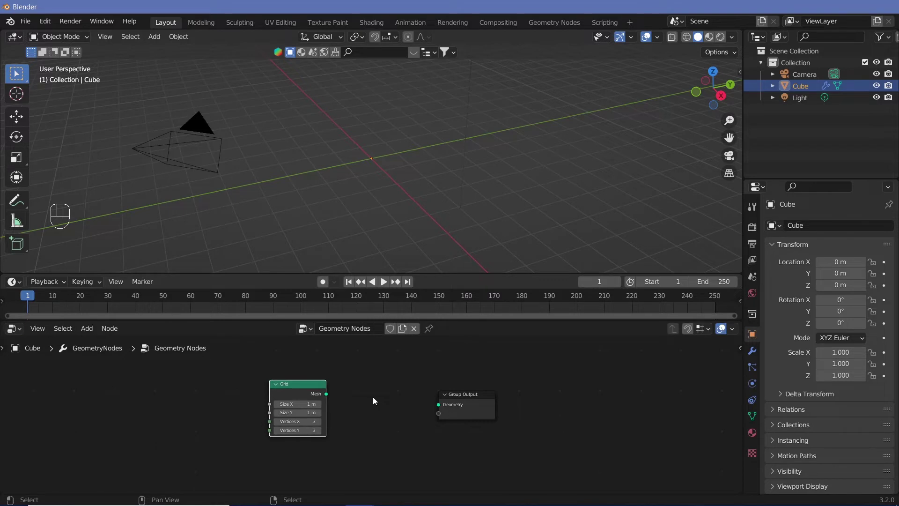
left_click(302, 396)
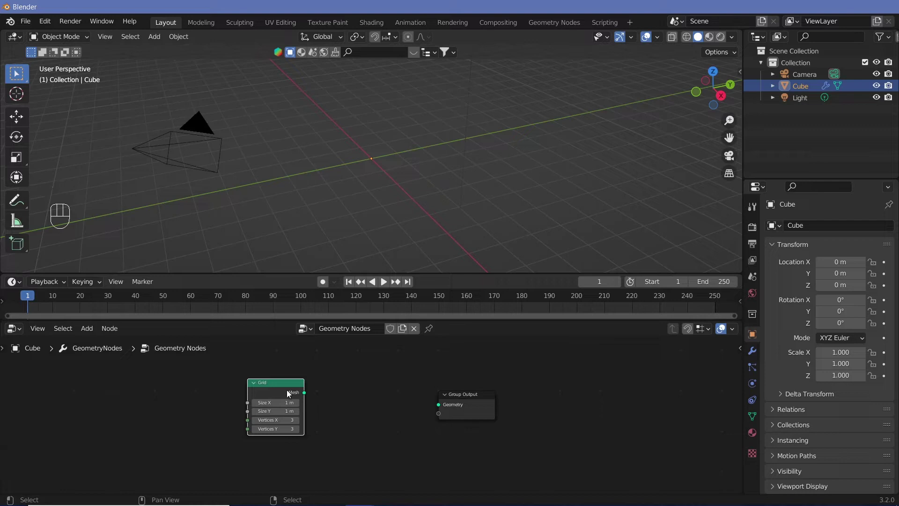
left_click_drag(327, 396, 439, 406)
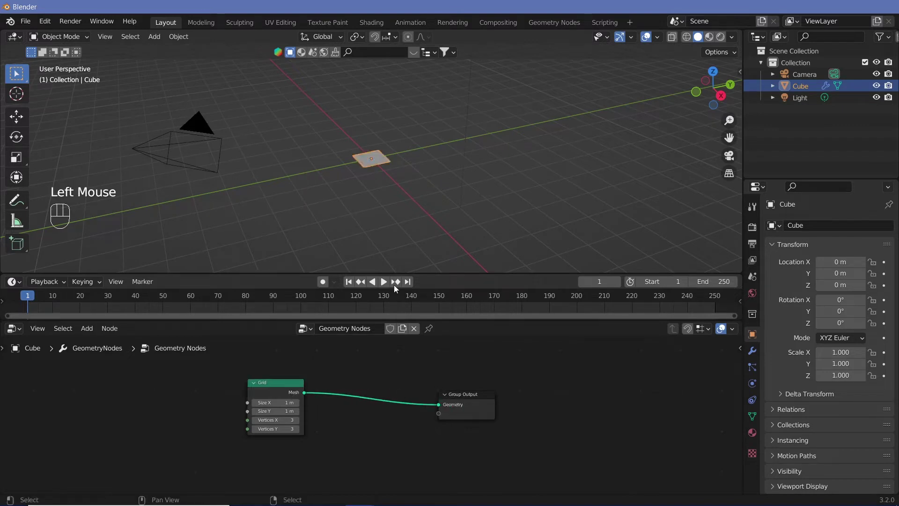
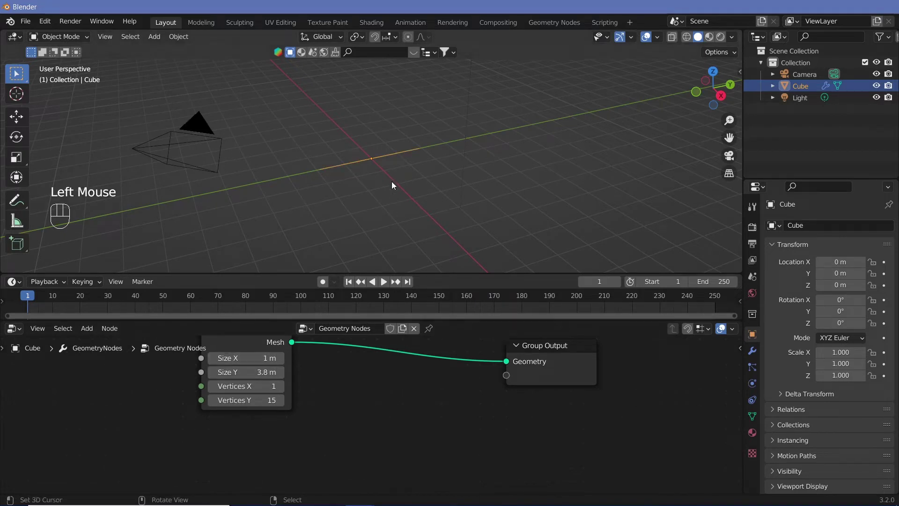
- Undo a stray change and reposition the node graph around the 1 m by 3.8 m Grid node
key("ctrl+z")
middle_click(379, 267)
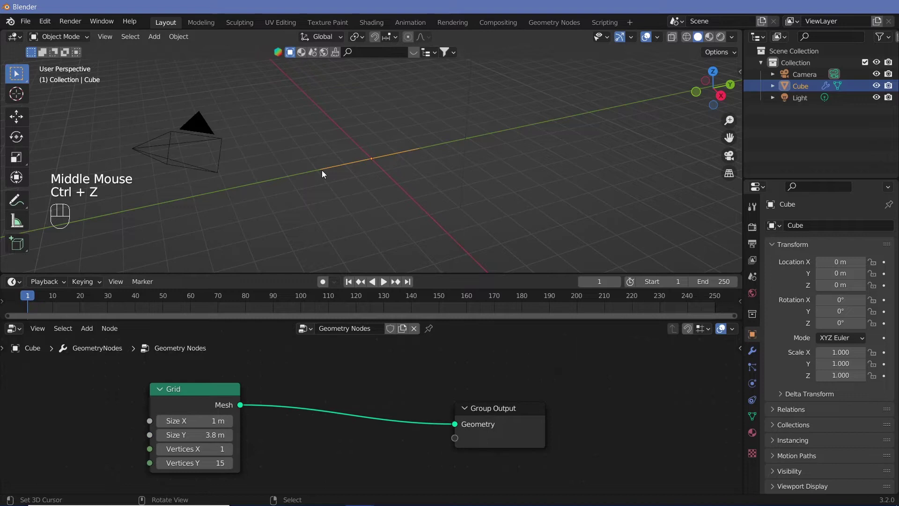
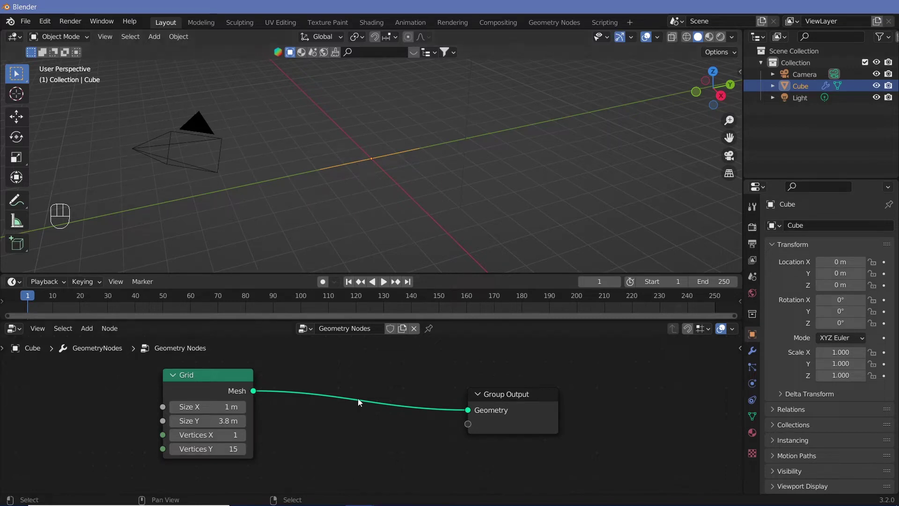
left_click_drag(333, 410, 374, 433)
- Instance a Curve Line on each grid point and drop a Curve to Mesh node into its link
key("shift+a")
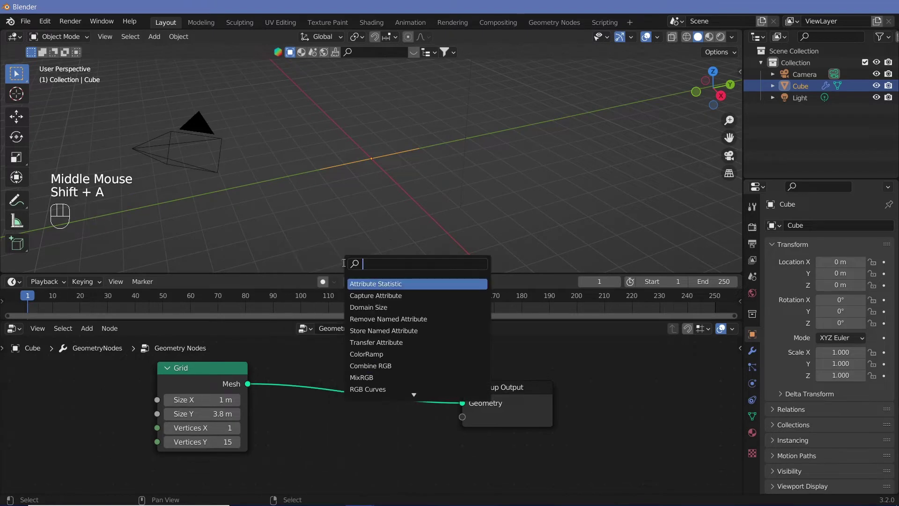
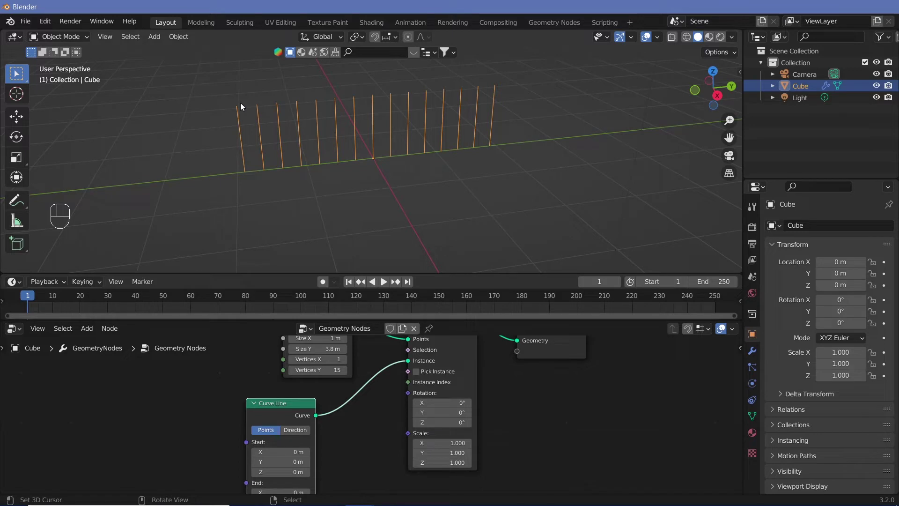
left_click(265, 416)
key("shift+a")
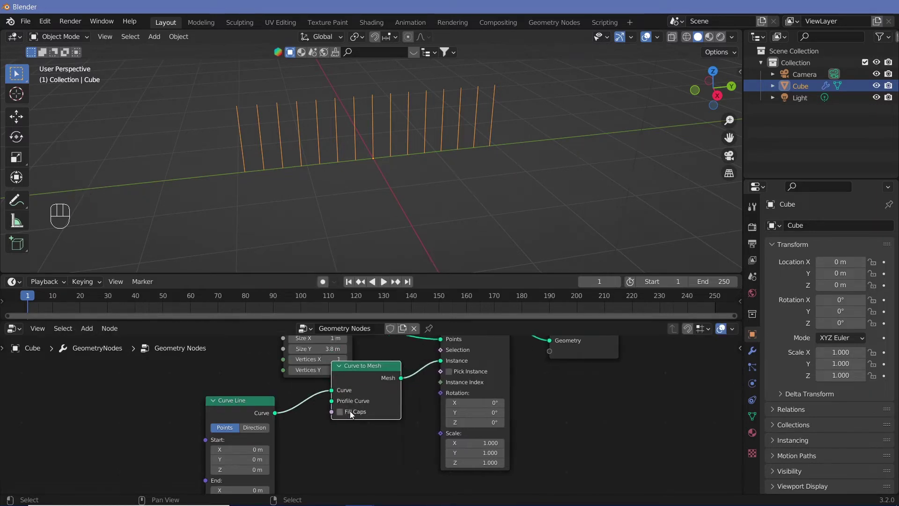
left_click(236, 407)
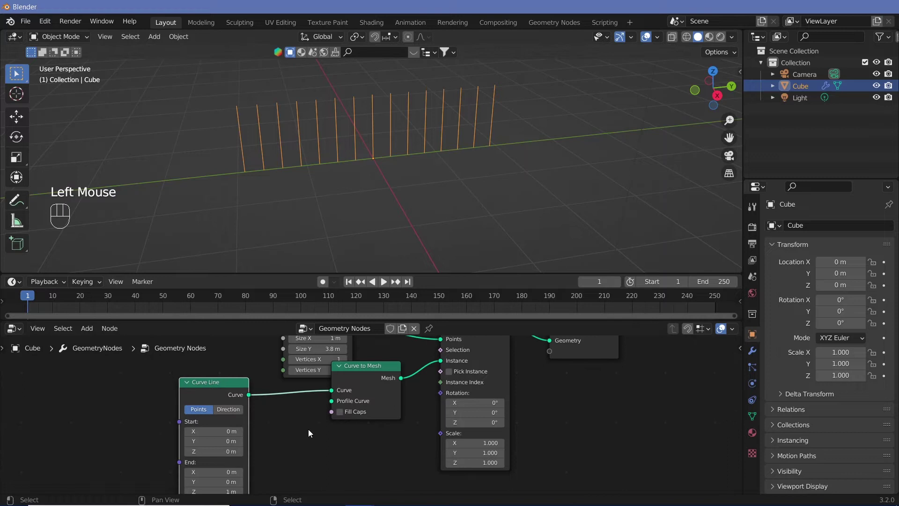
- Add a Curve Circle and use it as the Curve to Mesh profile so the lines become tubes
key("shift+a")
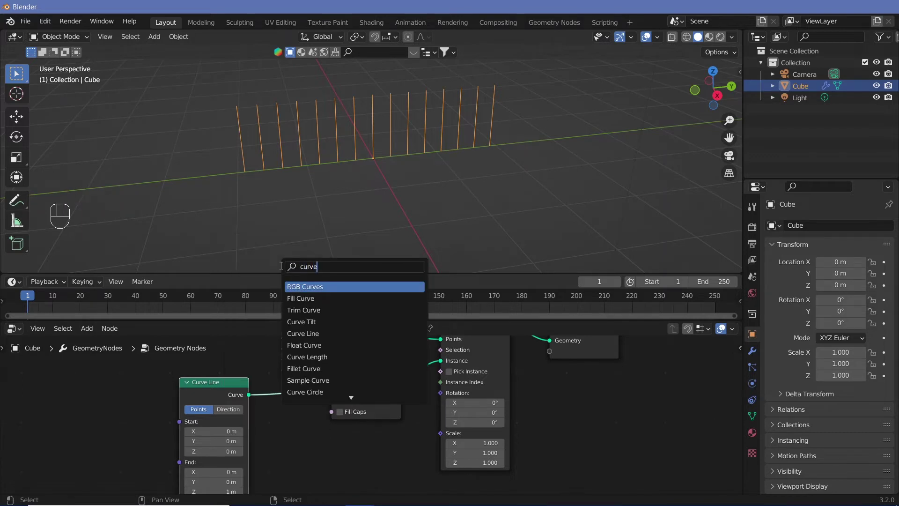
left_click(241, 420)
left_click(304, 439)
left_click_drag(311, 432, 339, 389)
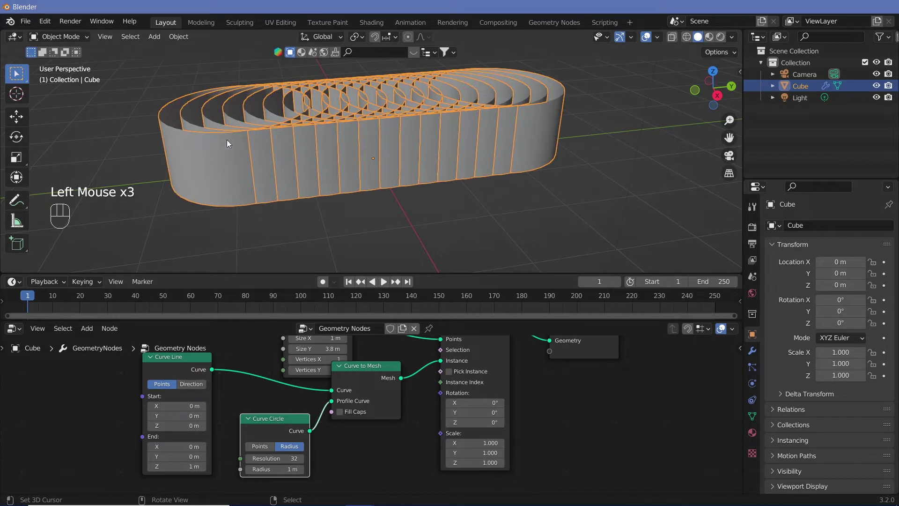
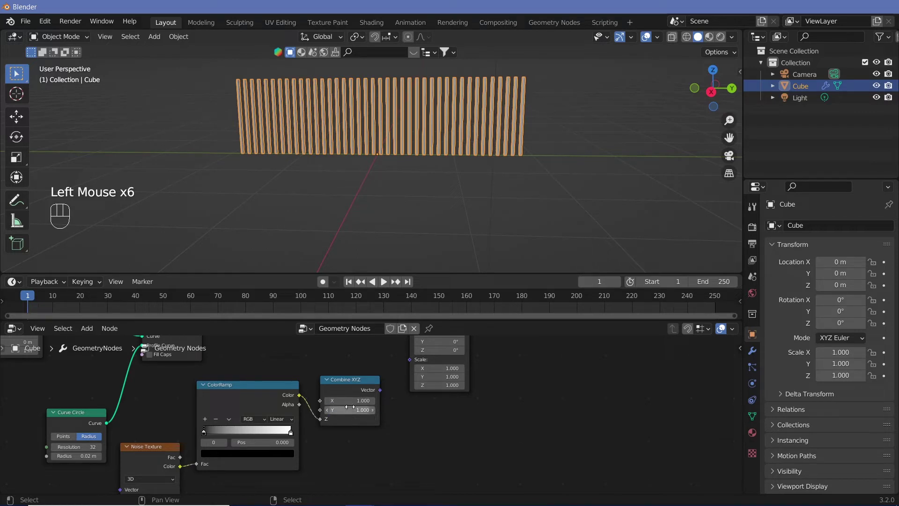
- Feed the Combine XYZ vector into the Instance on Points scale
left_click(383, 392)
left_click_drag(398, 374, 412, 362)
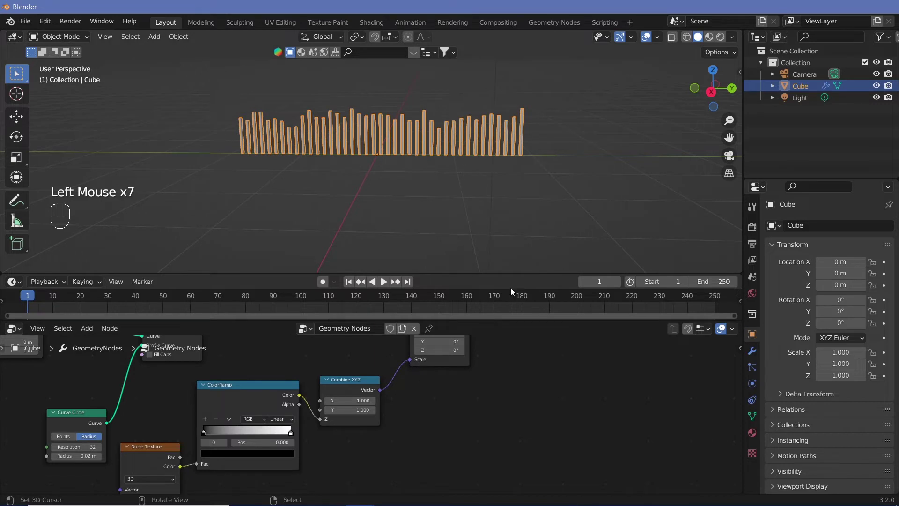
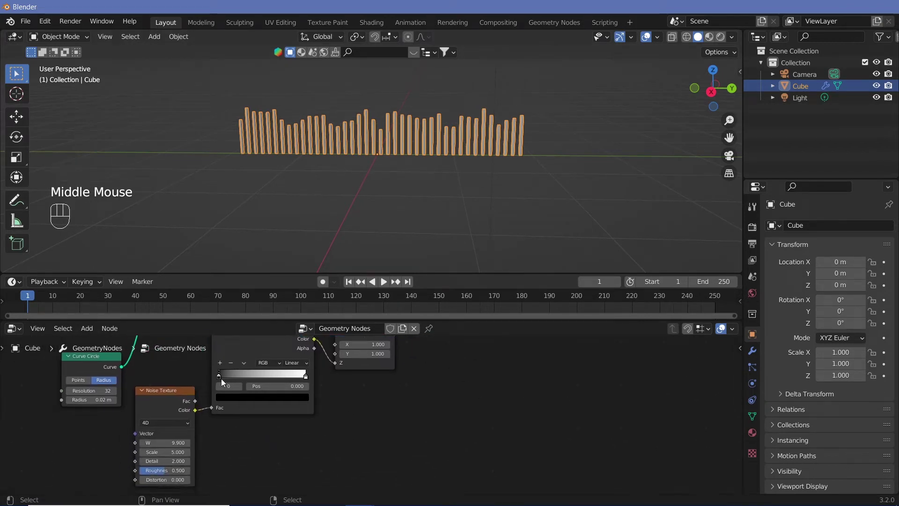
- Move the ColorRamp stops to about 0.25 and 0.705 for sharper height variation
left_click_drag(224, 381, 257, 392)
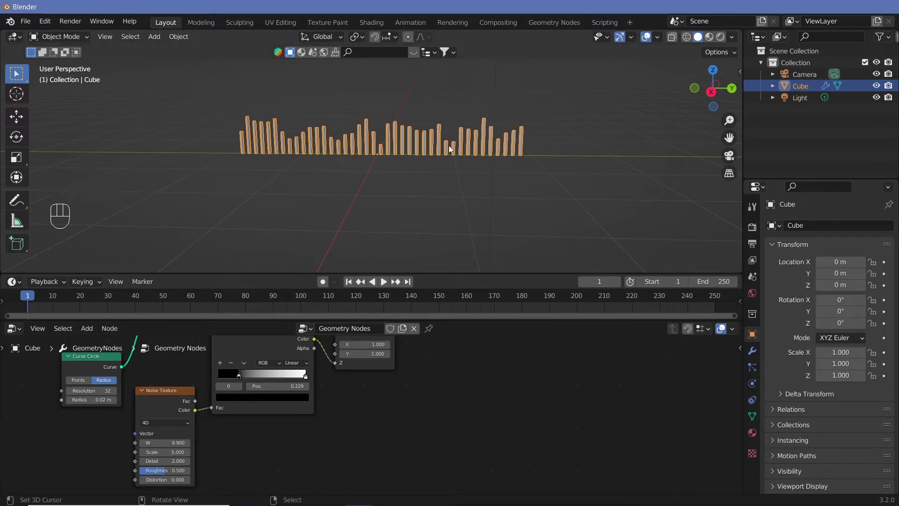
left_click(240, 385)
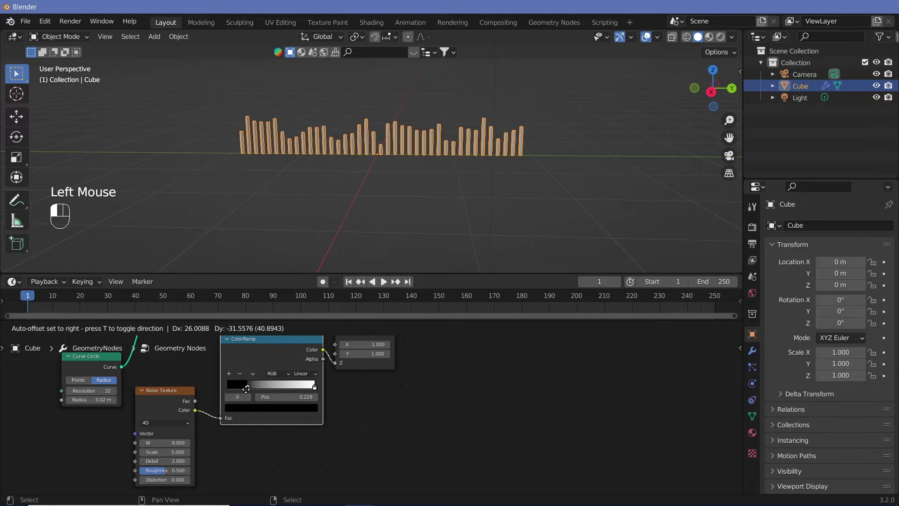
left_click(249, 393)
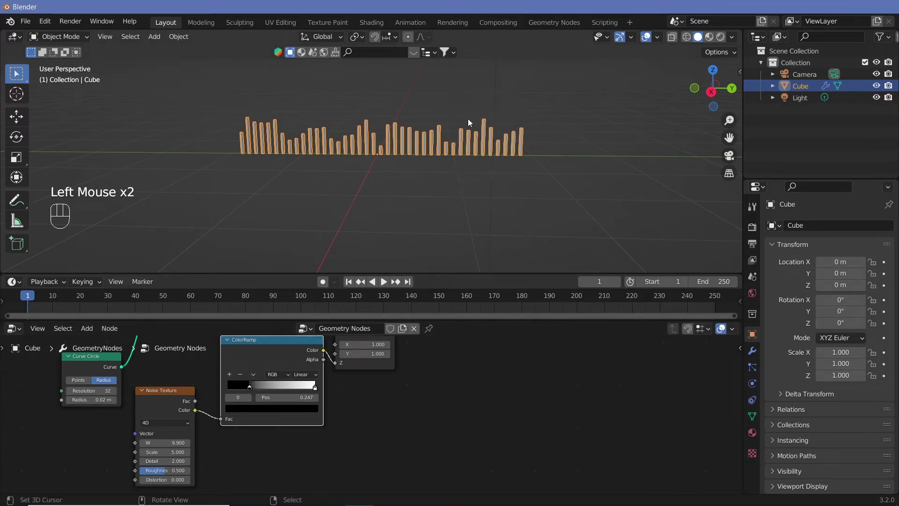
left_click(317, 391)
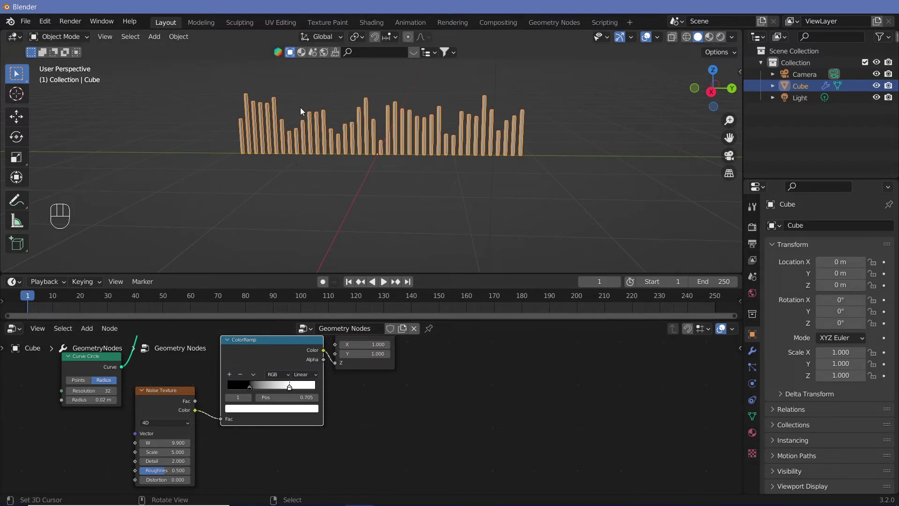
- Play the animation and keyframe the noise W value so bar heights change over time
key("shift+space")
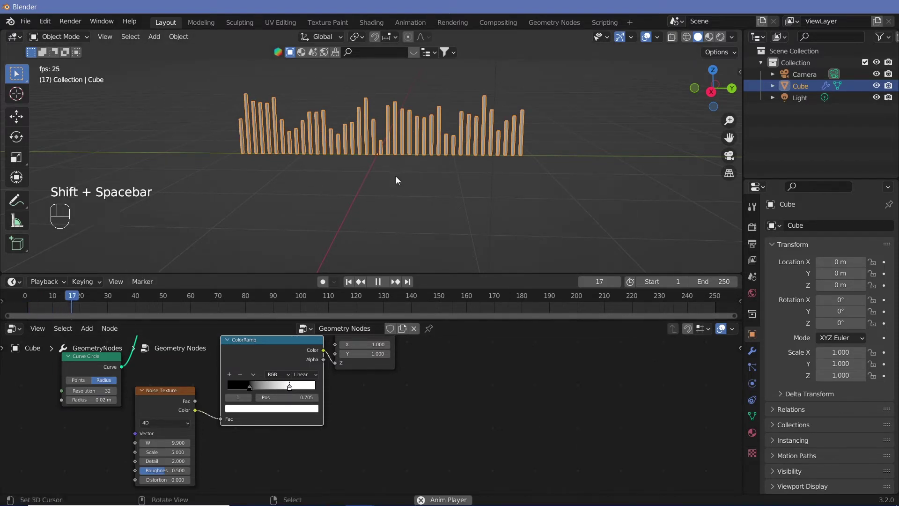
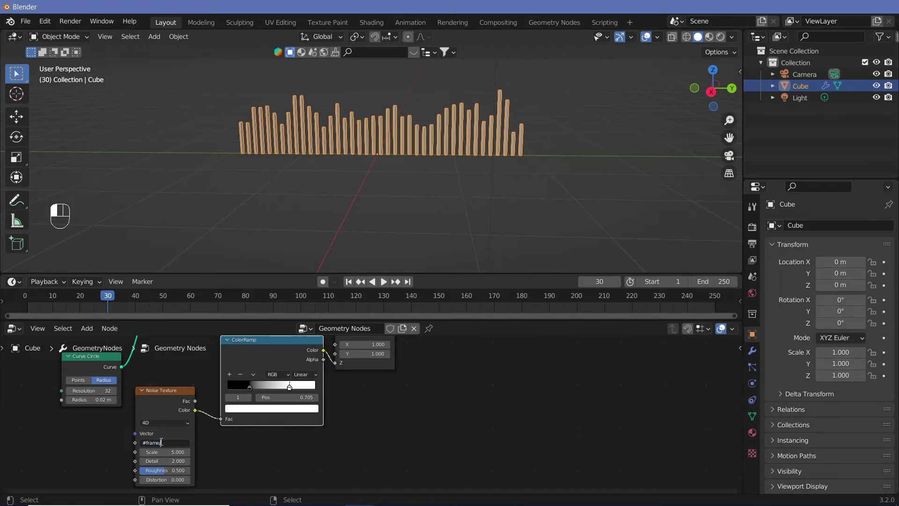
key("0")
key("0")
key("shift+space")
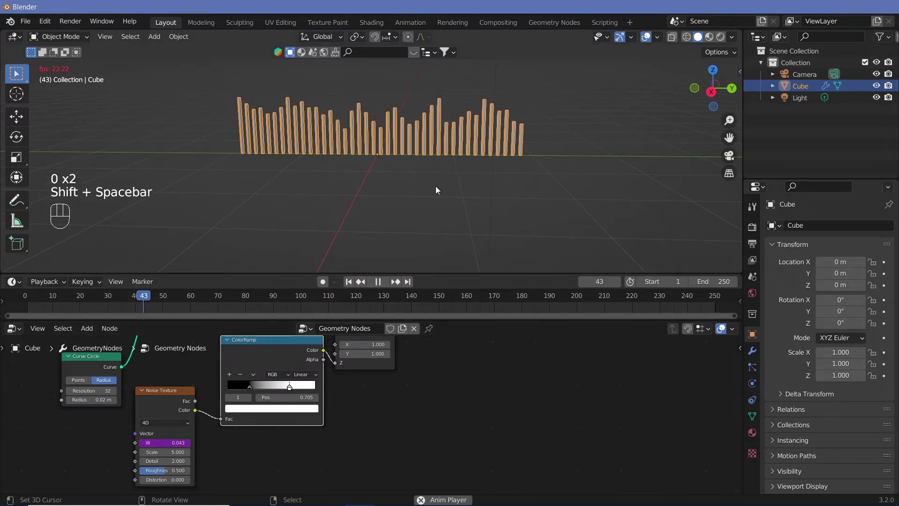
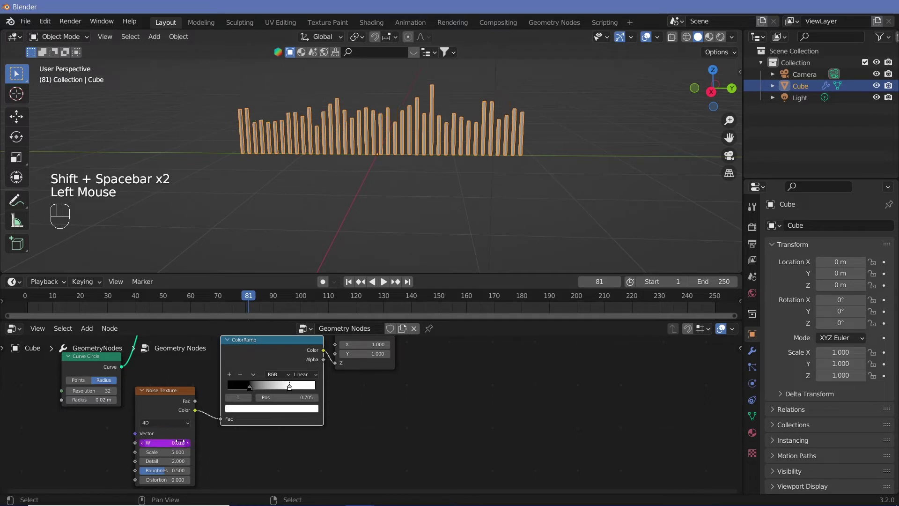
- Play back the bars again while orbiting the viewport, then stop playback
key("shift+space")
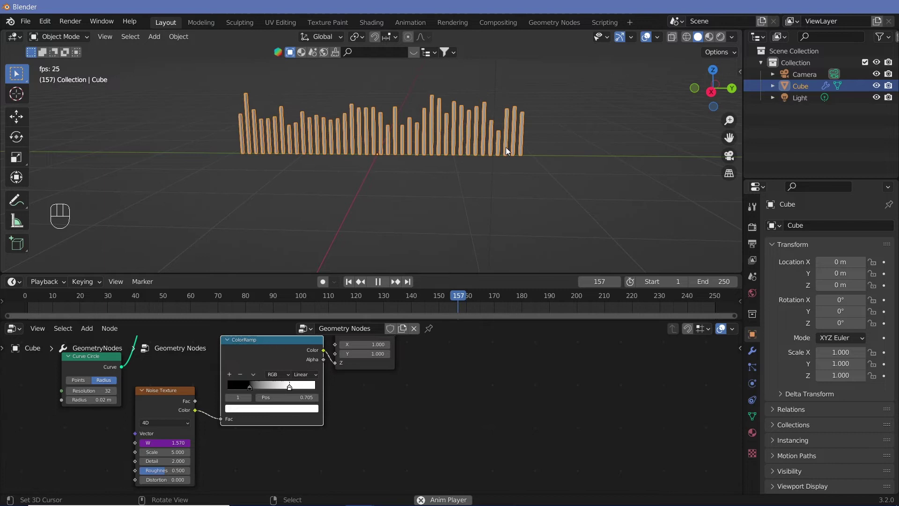
left_click_drag(454, 185, 188, 419)
key("shift+space")
left_click_drag(426, 236, 403, 274)
left_click_drag(420, 243, 445, 210)
middle_click(426, 188)
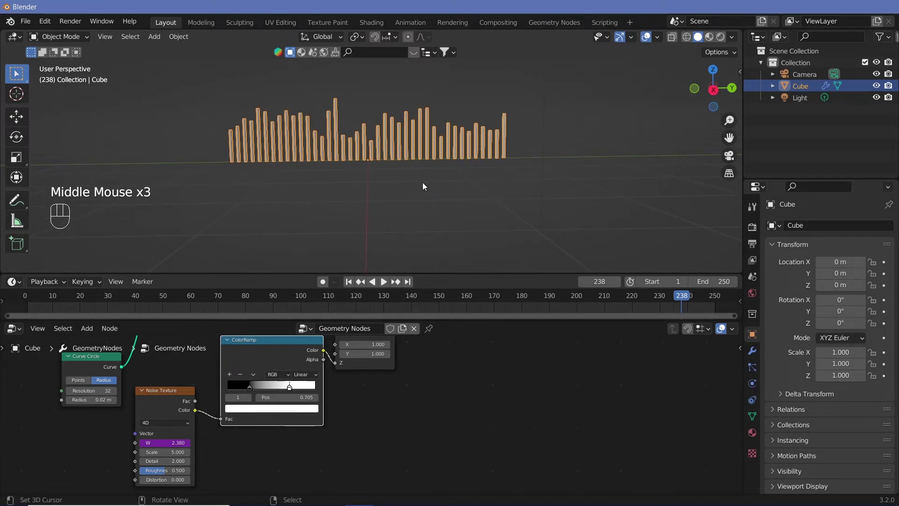
- Add a mesh Plane and reset its location to the world origin
key("shift+a")
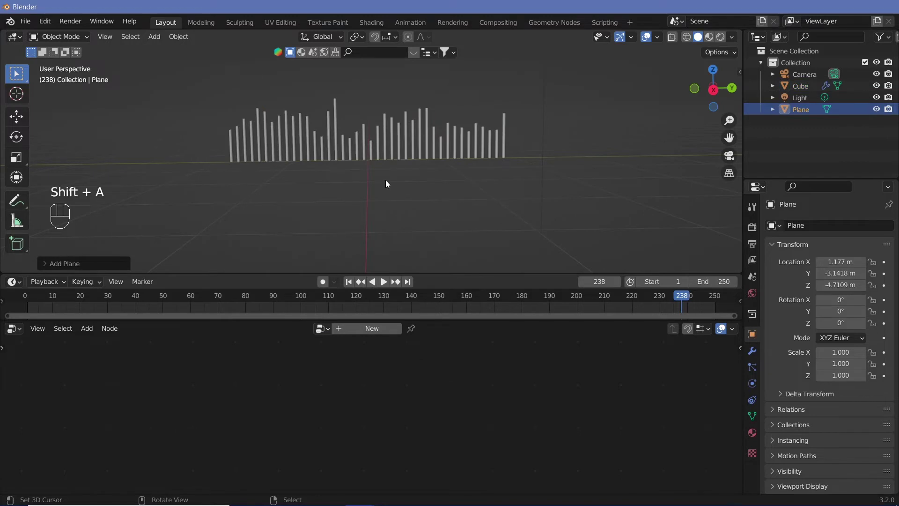
key("s")
left_click_drag(140, 144, 194, 157)
key("alt+g")
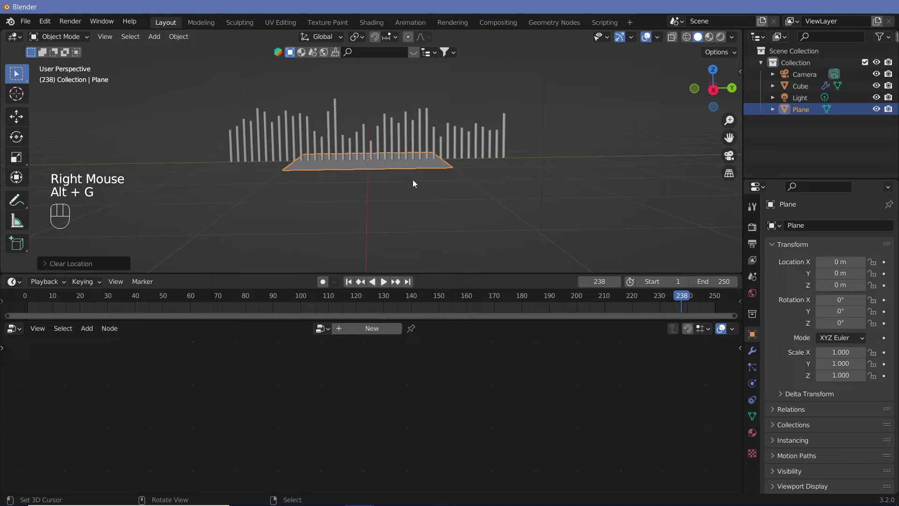
- Scale the plane to about 19.88 into a wide floor and look through the camera
key("s")
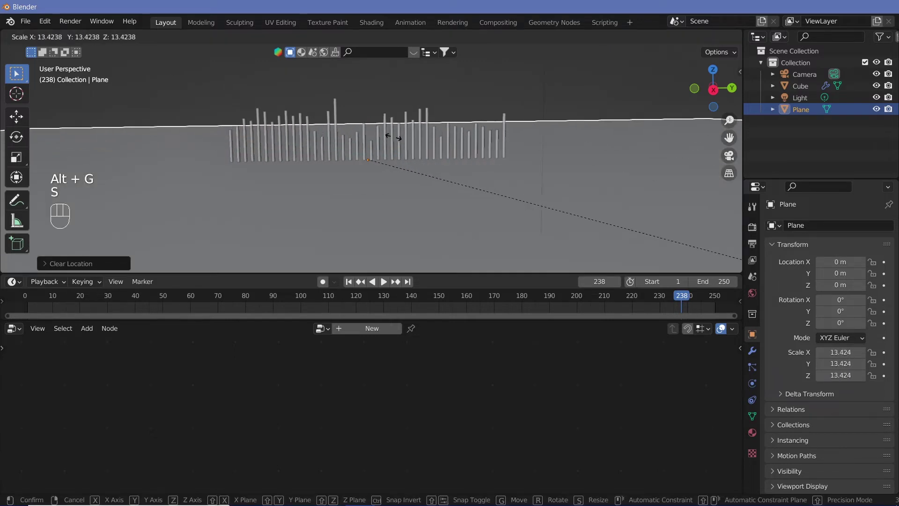
left_click(725, 190)
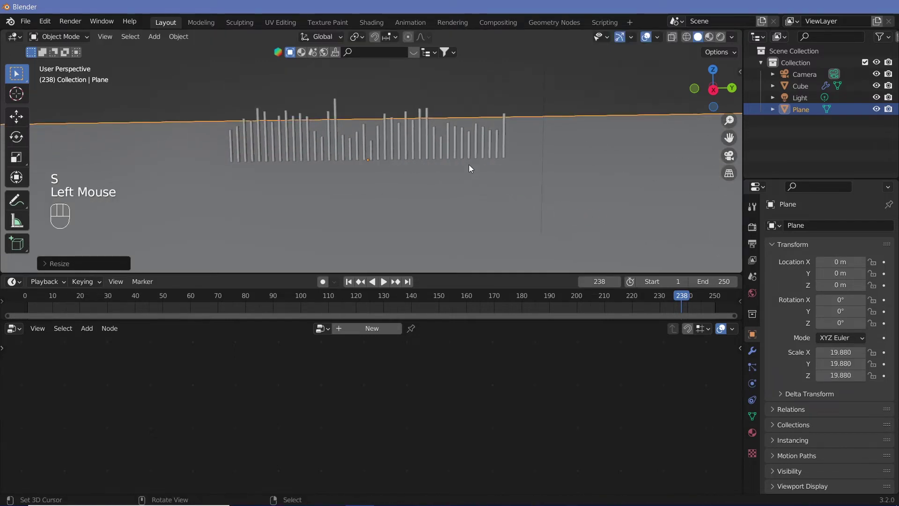
key("KP_0")
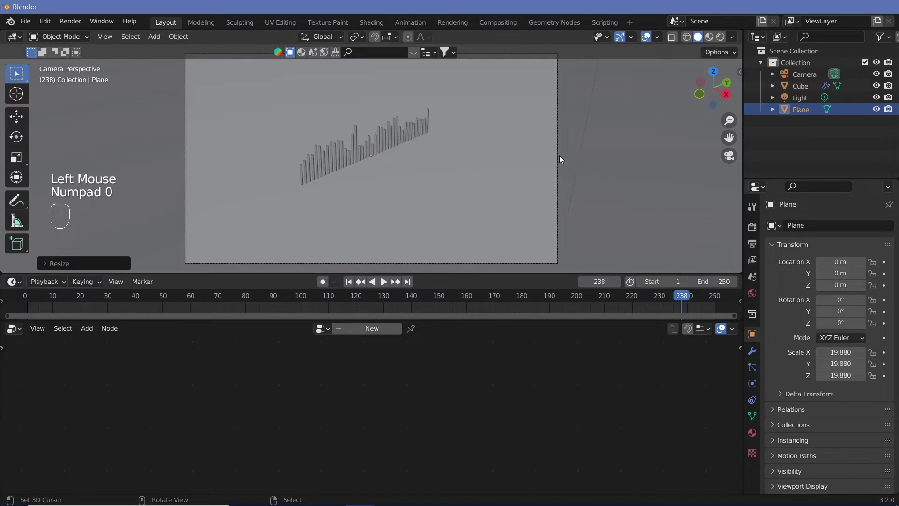
- Align the camera view so it frames the row of bars head-on above the floor
key("n")
left_click(738, 133)
left_click(674, 219)
key("n")
middle_click(500, 216)
left_click_drag(424, 177, 413, 178)
middle_click(390, 183)
middle_click(404, 192)
- Select the Light in the outliner and switch the viewport to Rendered shading
right_click(447, 195)
right_click(512, 155)
middle_click(503, 210)
middle_click(465, 177)
middle_click(465, 176)
left_click(455, 324)
left_click(443, 362)
left_click(445, 280)
key("shift+space")
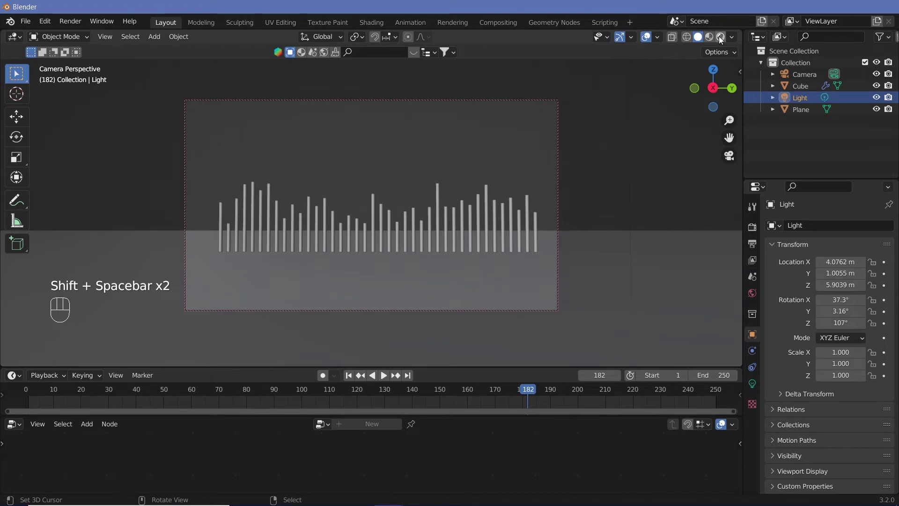
- Start moving the light up above the centre of the bars
right_click(632, 121)
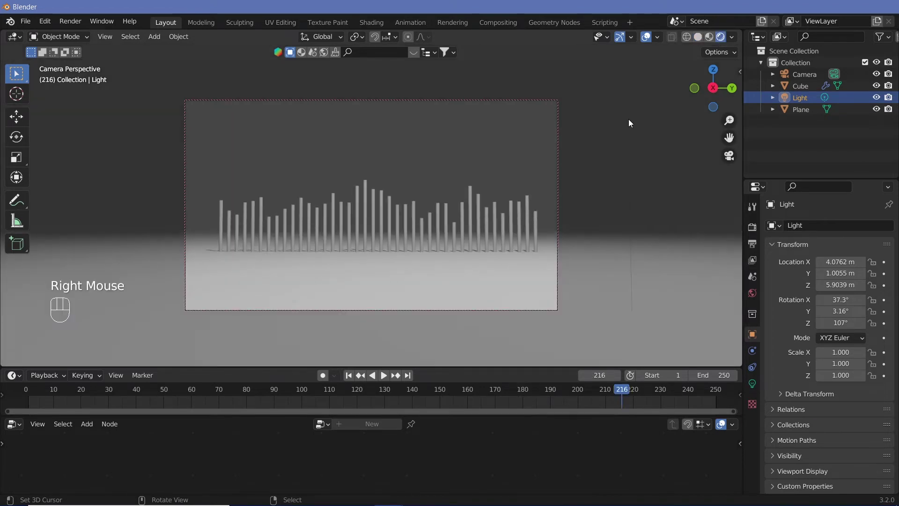
right_click(631, 125)
key("g")
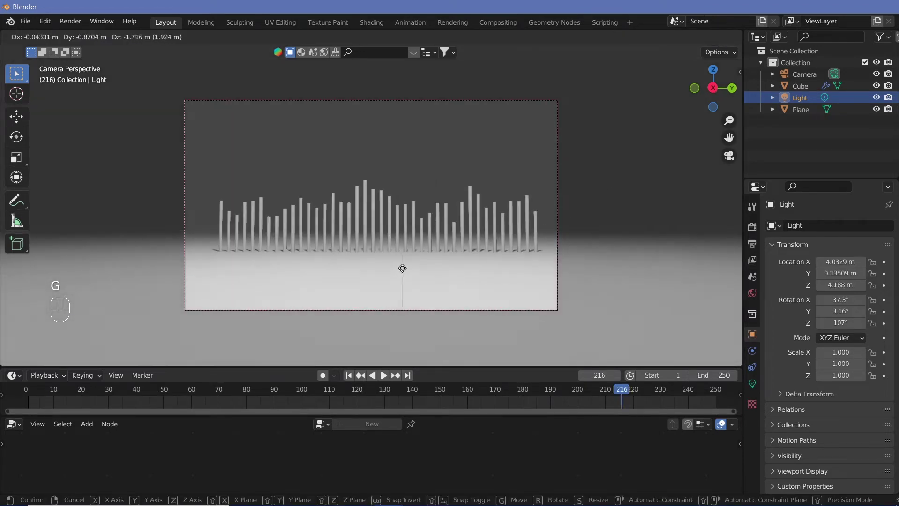
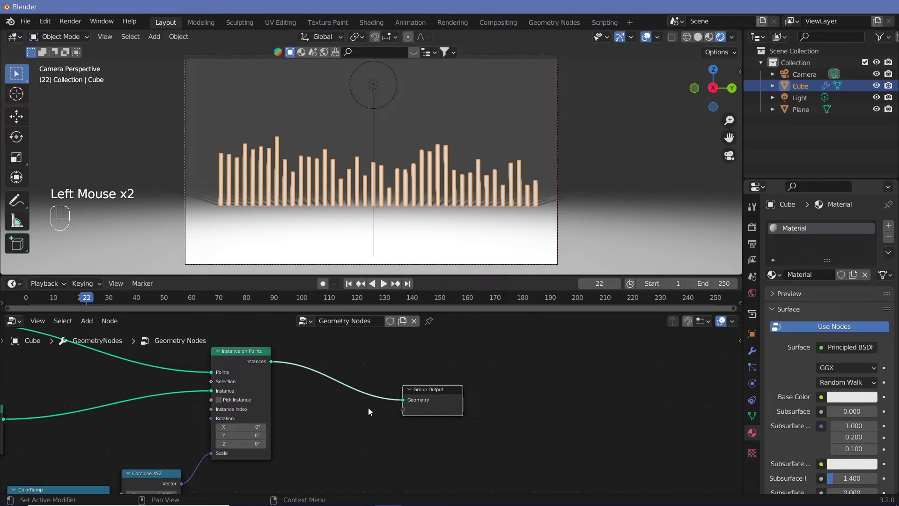
- Add a Set Material node before Group Output and make the bars' base colour cyan
key("shift+a")
middle_click(359, 421)
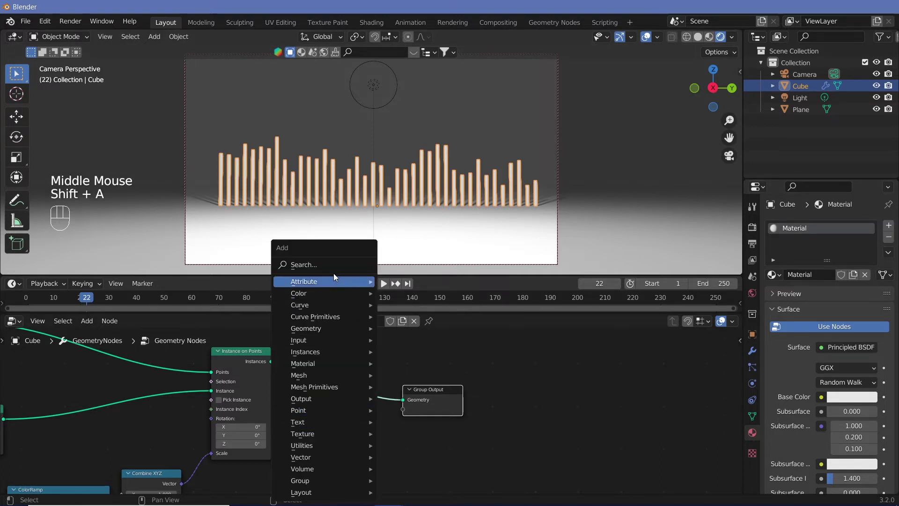
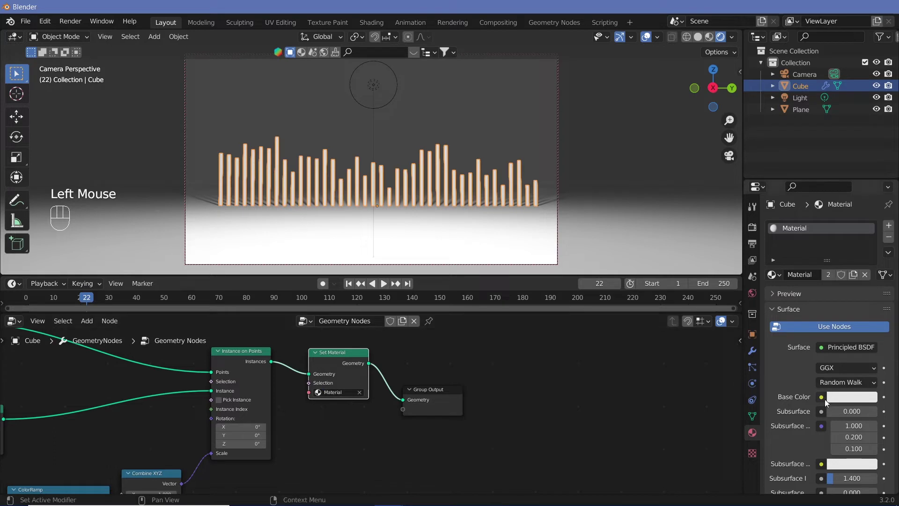
left_click(845, 399)
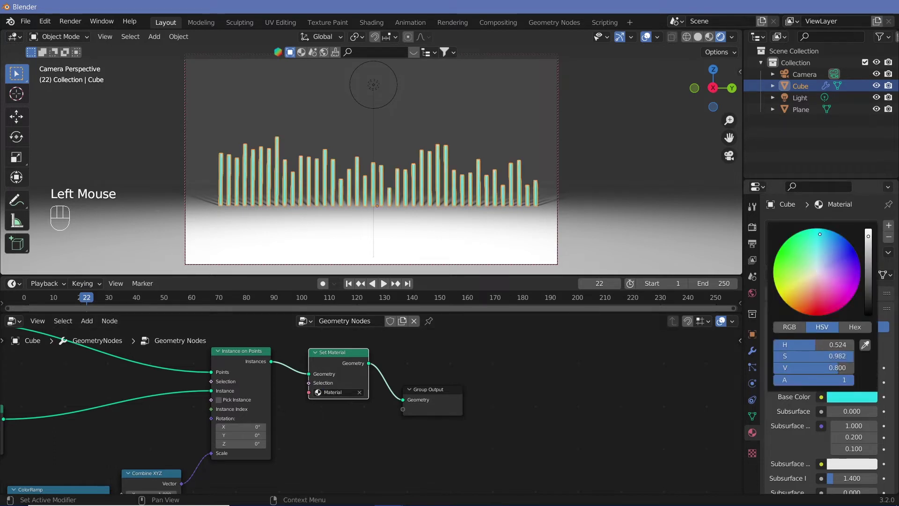
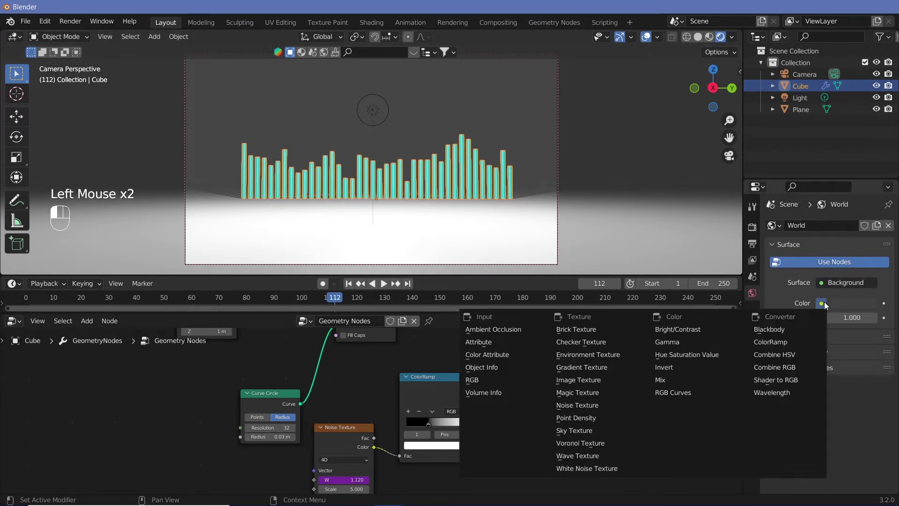
- Use a Preetham Sky Texture for the world colour with the sun set low for a hazy horizon
left_click_drag(824, 309, 810, 351)
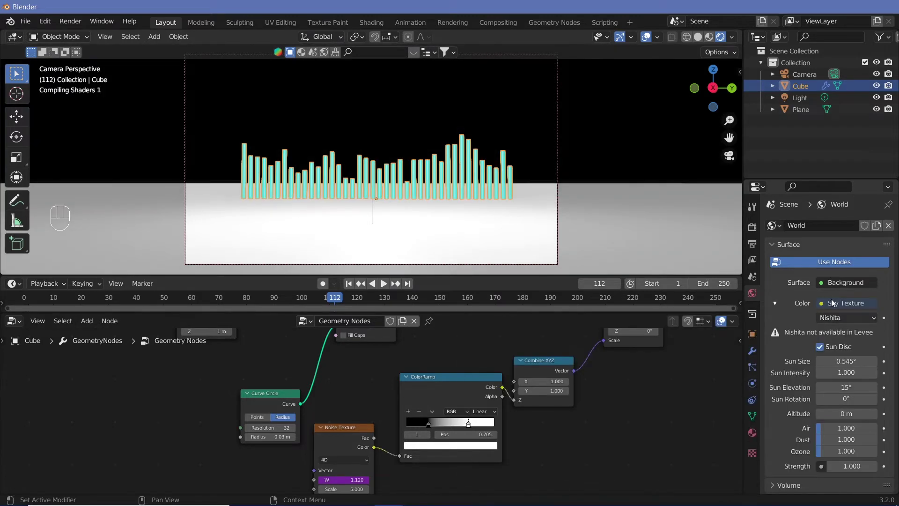
left_click_drag(837, 319, 833, 340)
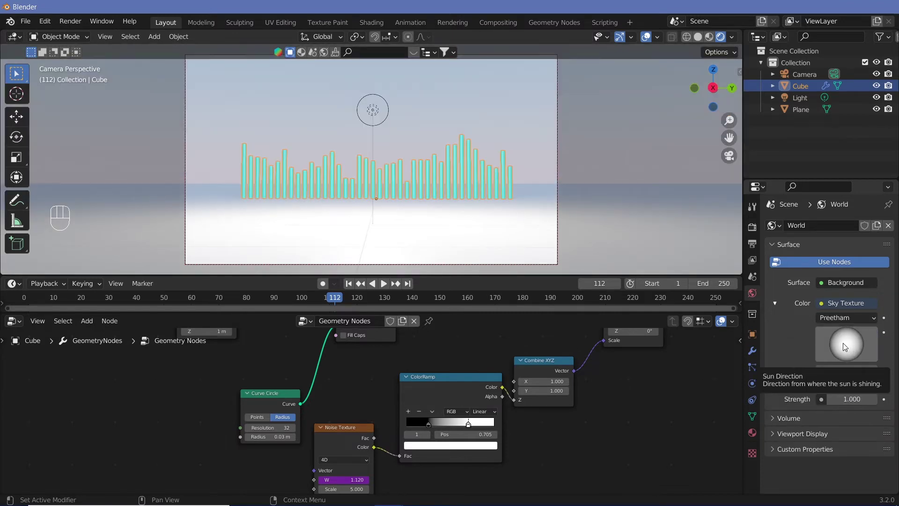
left_click_drag(843, 350, 883, 415)
left_click_drag(883, 414, 874, 419)
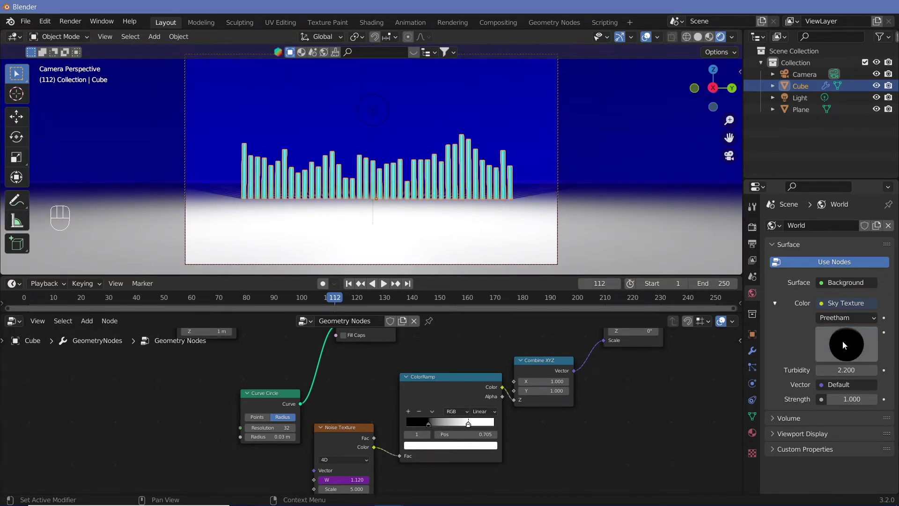
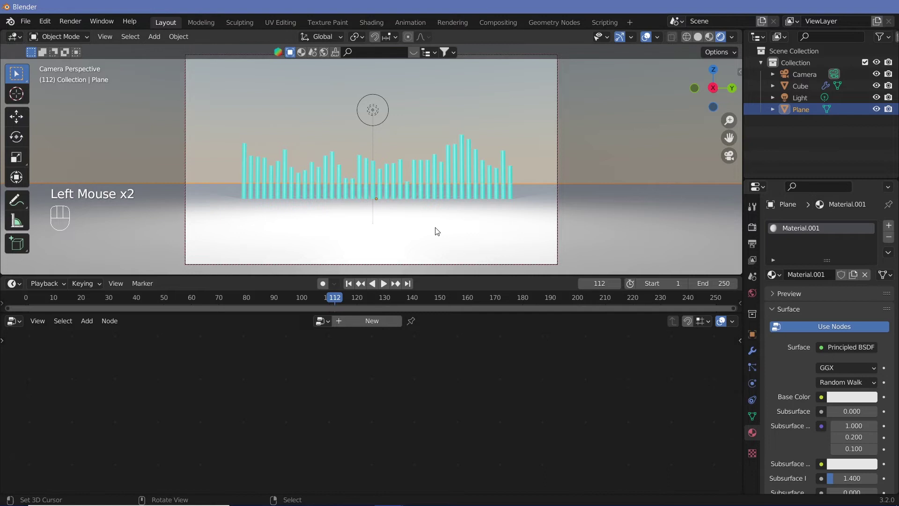
- Create a new floor material and enable Screen Space Reflections, checking with playback
left_click(851, 407)
left_click(850, 401)
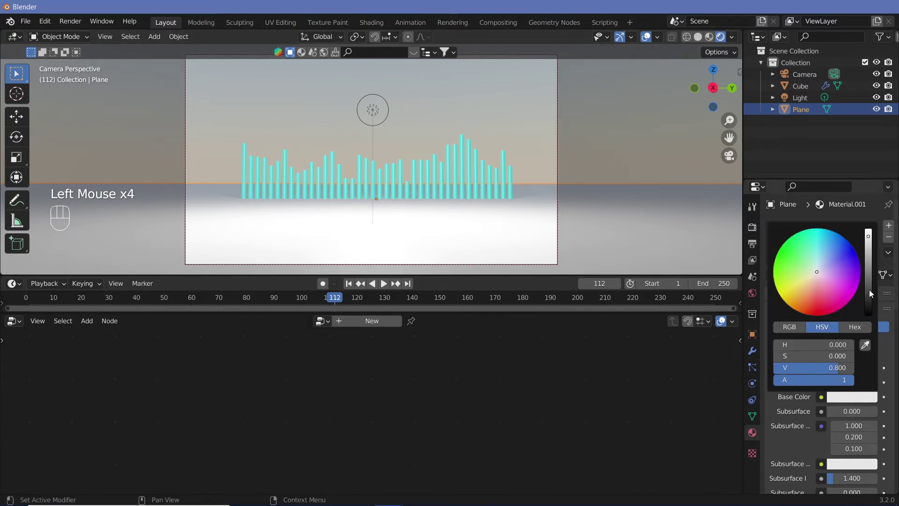
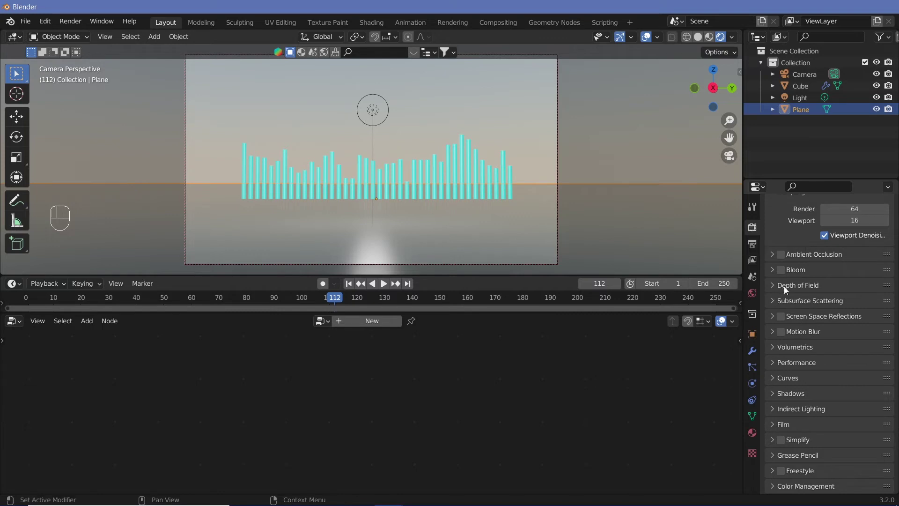
left_click(783, 321)
key("shift+space")
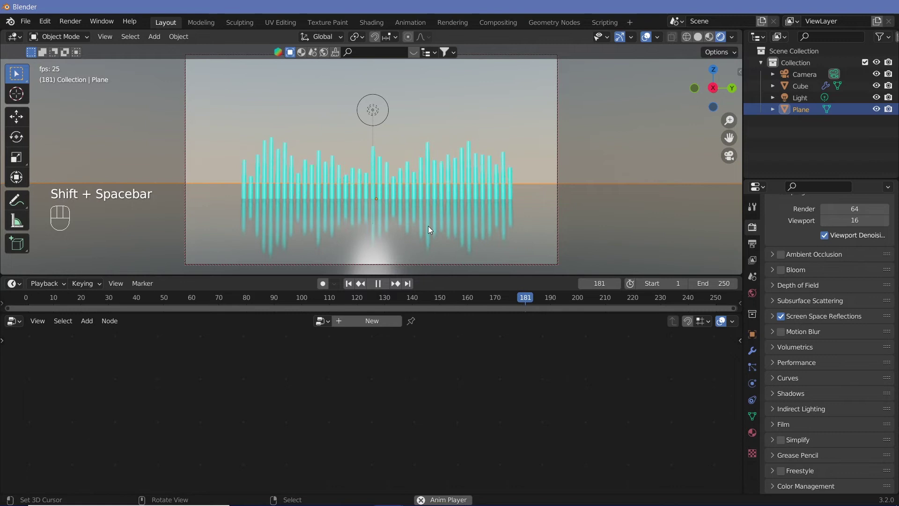
key("space")
right_click(816, 286)
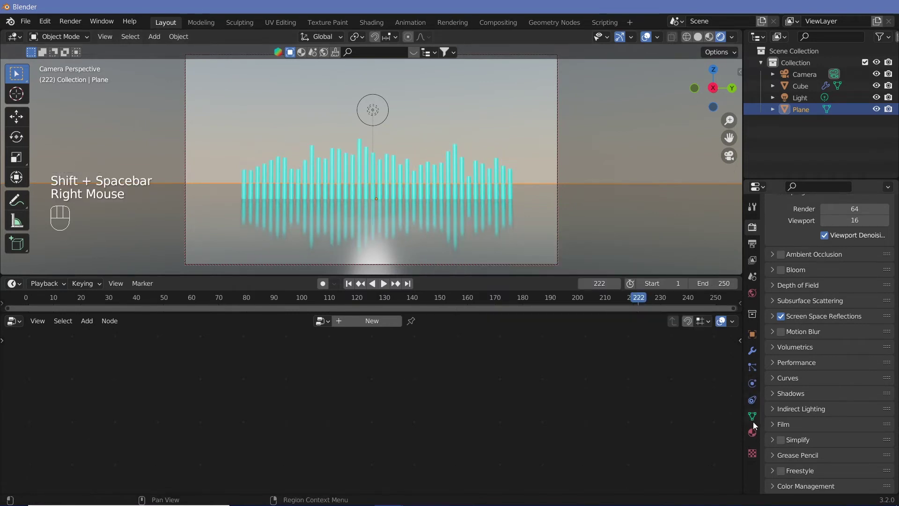
- Set the floor material to Metallic 0.165 and Roughness 0.197 for sharper reflections
left_click(759, 442)
left_click(896, 400)
left_click(862, 244)
key("shift+space")
key("shift+space")
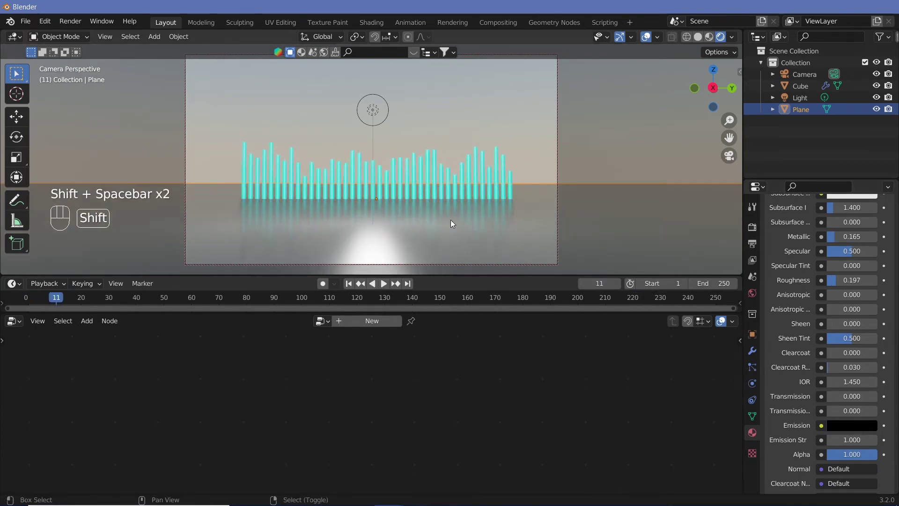
middle_click(461, 201)
- Set the frame rate to 30 fps and the end frame to 3000
left_click(757, 242)
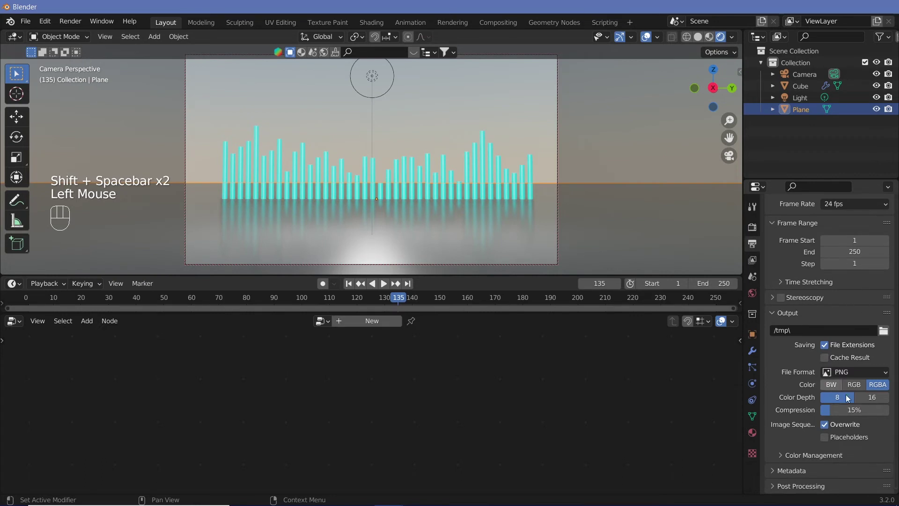
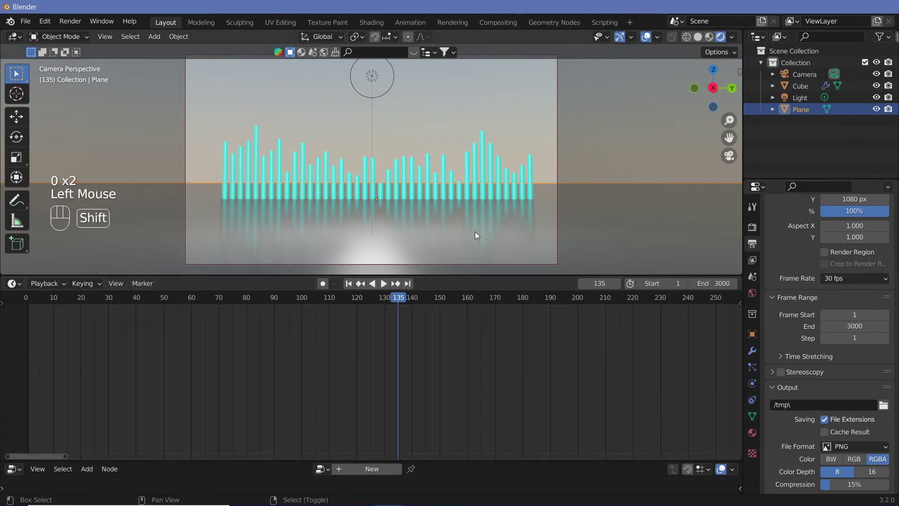
key("shift+space")
- Split off a Shader Editor beside the 3D view and frame the bars' material nodes
key("shift+space")
right_click(433, 157)
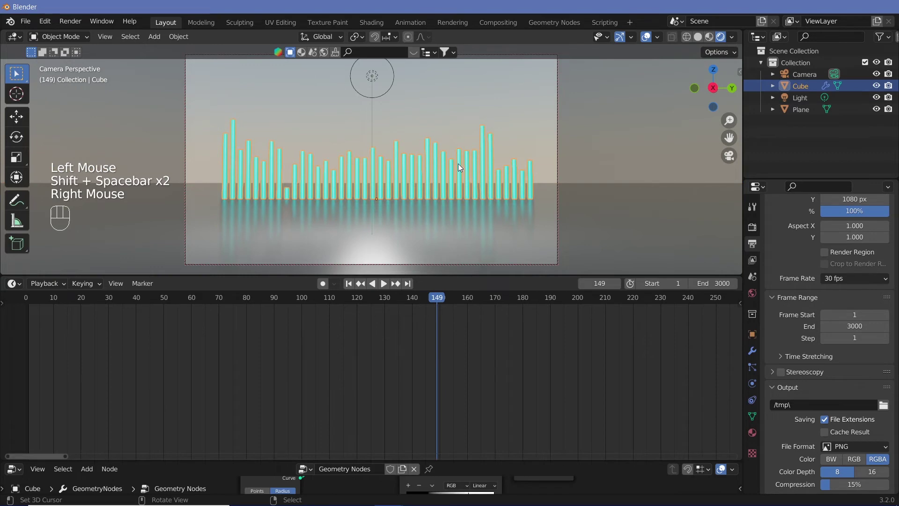
left_click(753, 443)
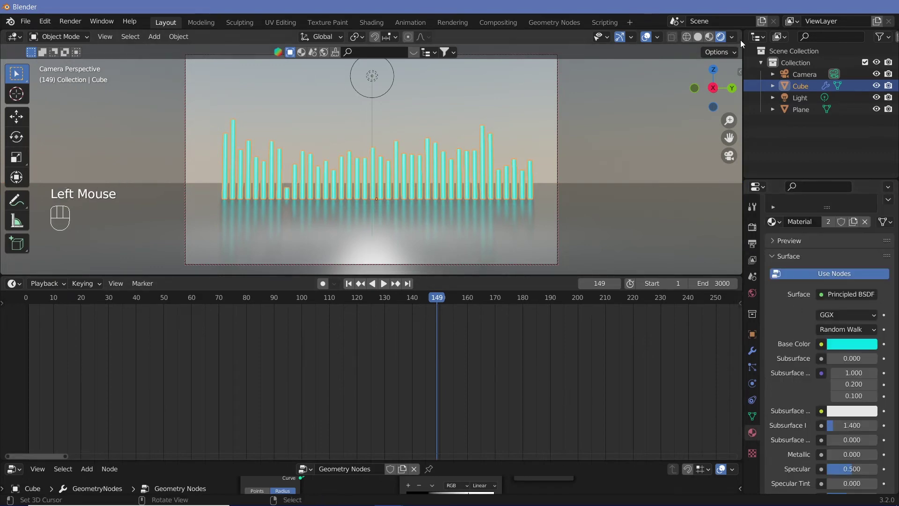
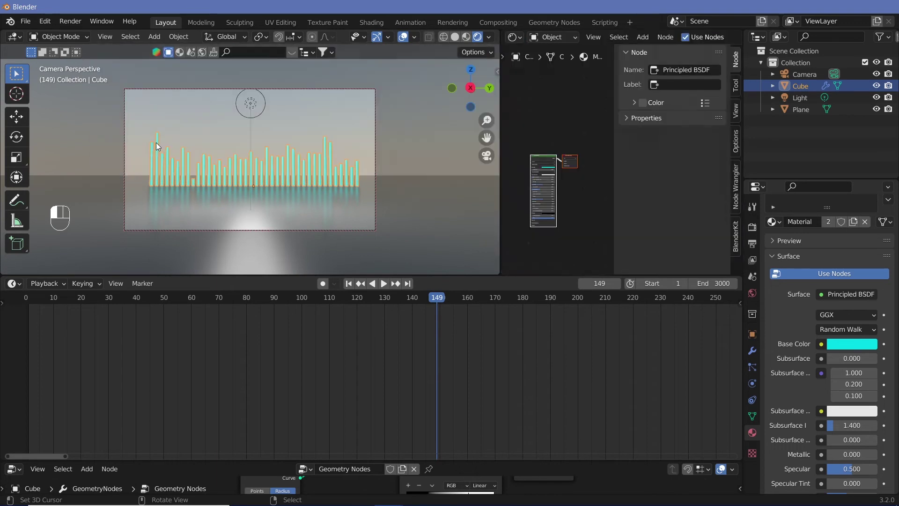
key("n")
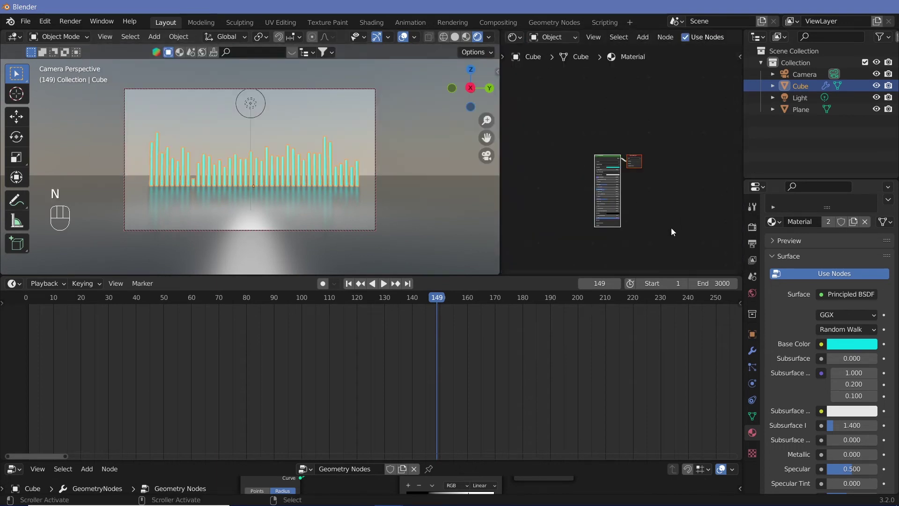
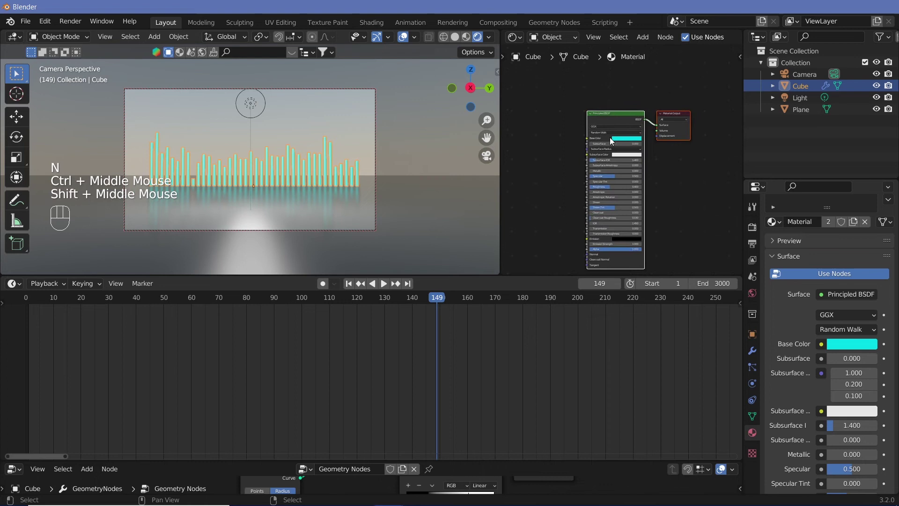
middle_click(546, 165)
- Add a Hue Saturation Value node feeding Base Color and set its input colour to cyan
key("shift+a")
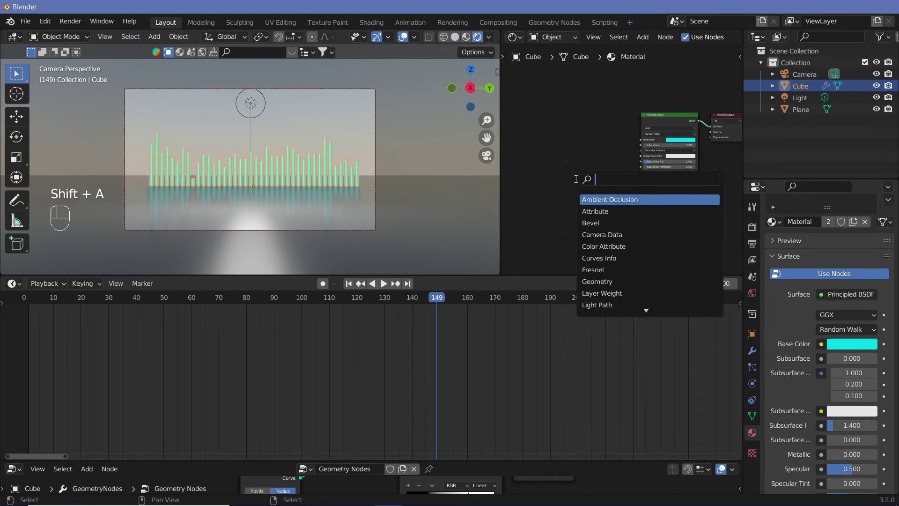
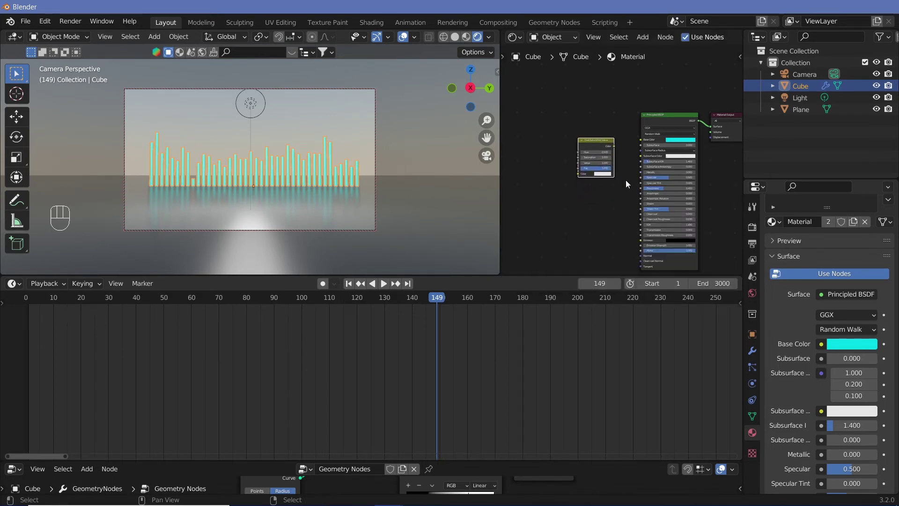
left_click_drag(631, 196, 624, 101)
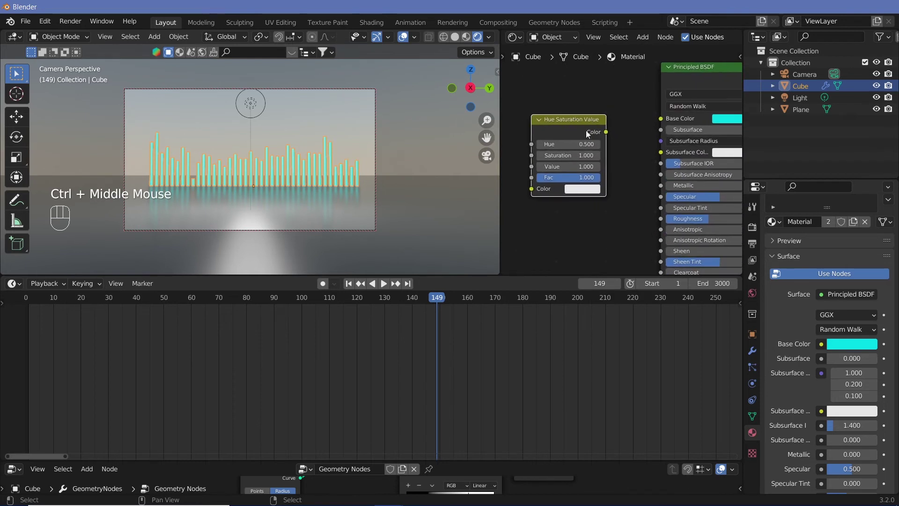
left_click_drag(612, 132, 669, 122)
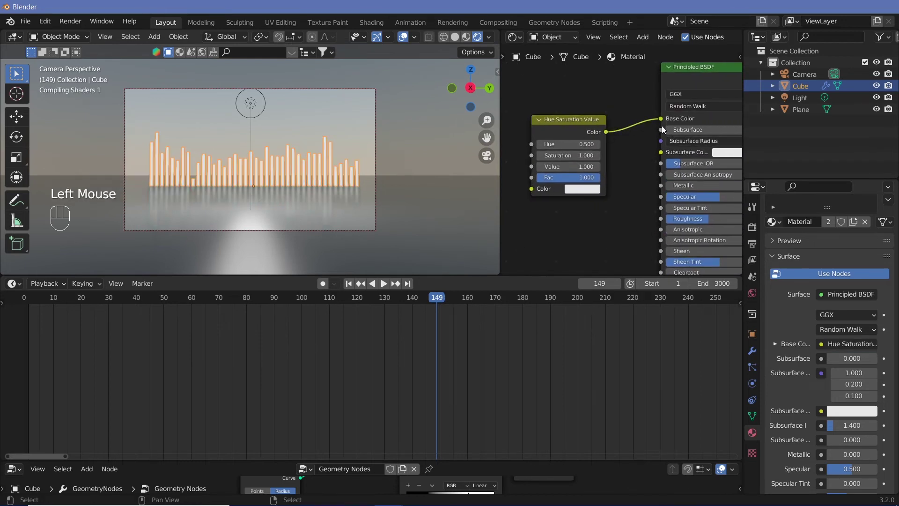
left_click(581, 192)
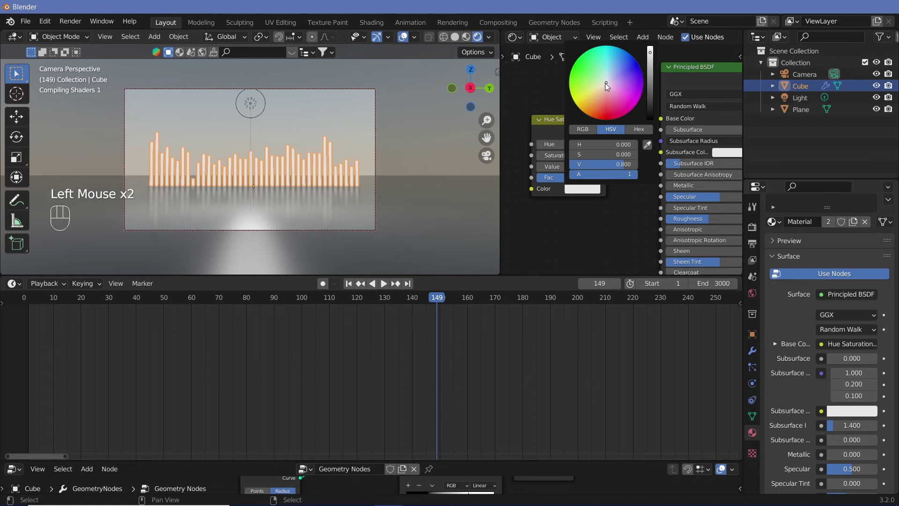
left_click_drag(608, 62, 503, 36)
left_click(410, 33)
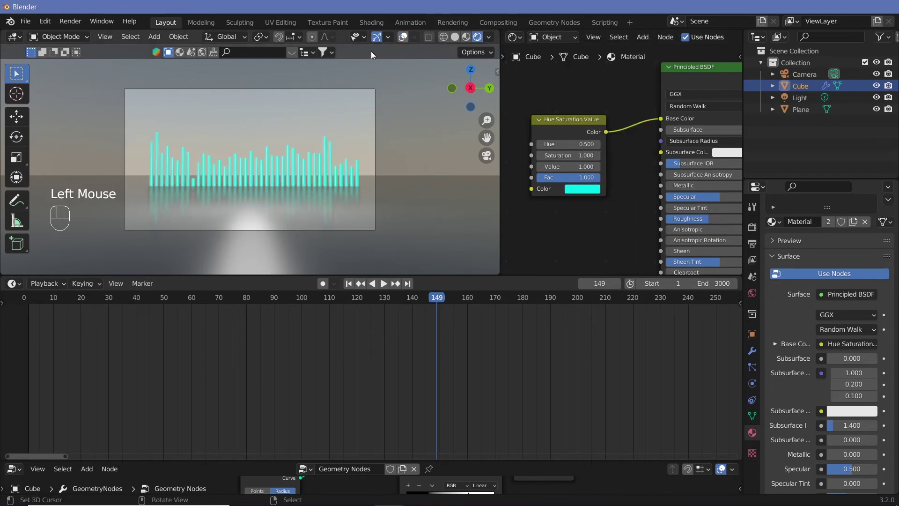
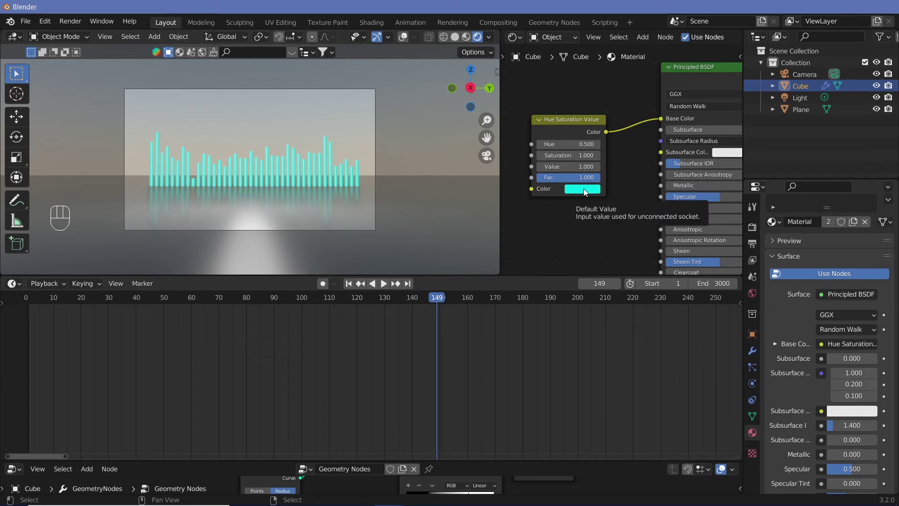
left_click_drag(661, 121, 631, 134)
middle_click(604, 214)
- Insert hue keyframes at different frames so the bars cycle cyan to magenta to red, and check by playback
left_click(692, 137)
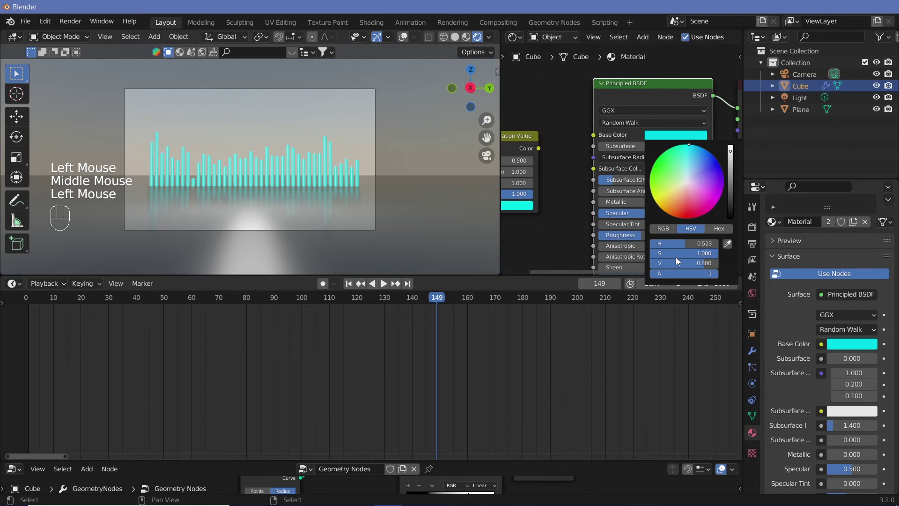
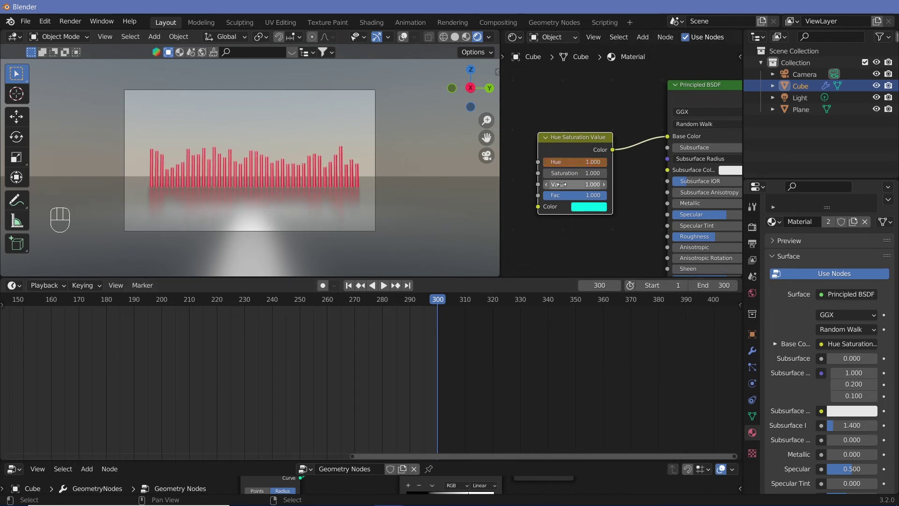
key("i")
key("shift+space")
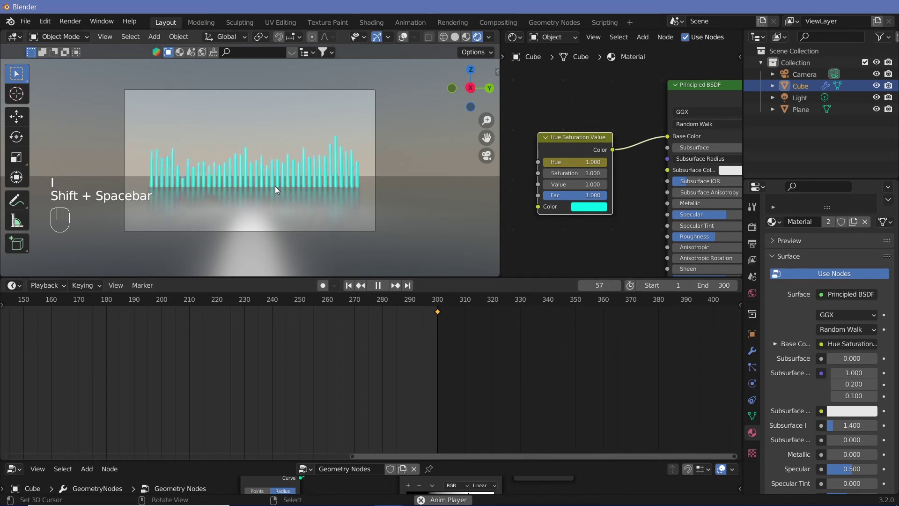
left_click_drag(275, 372, 353, 368)
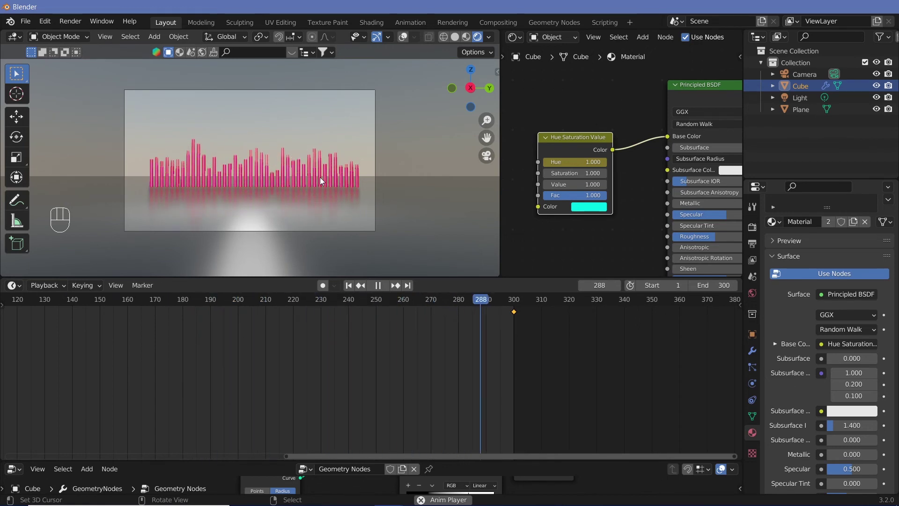
key("shift+space")
left_click_drag(366, 395, 284, 407)
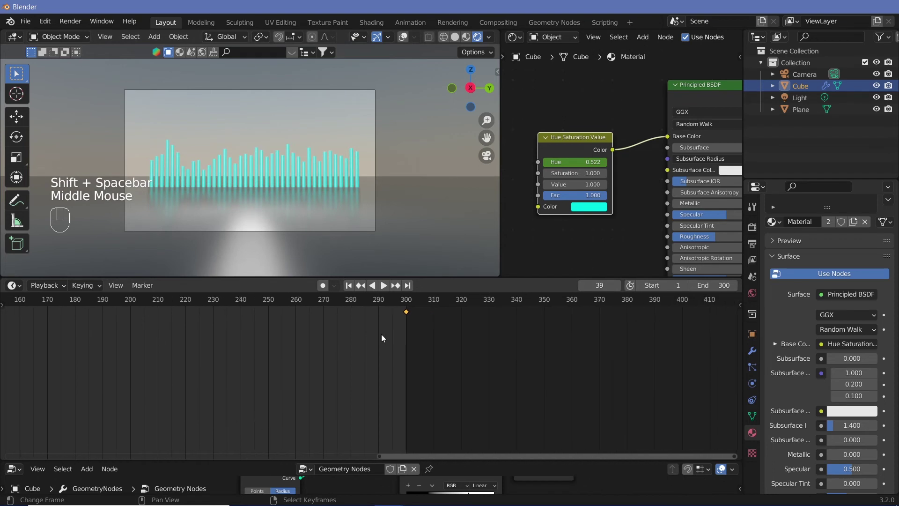
left_click(408, 302)
middle_click(620, 383)
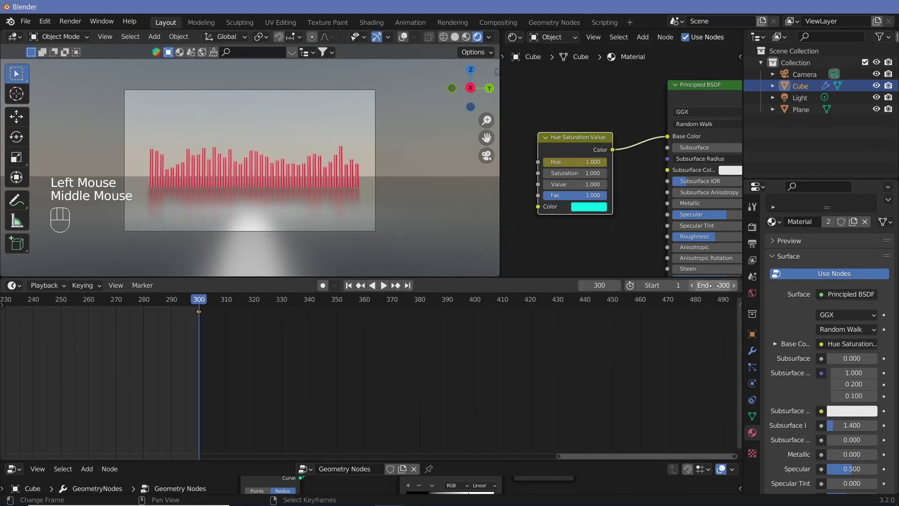
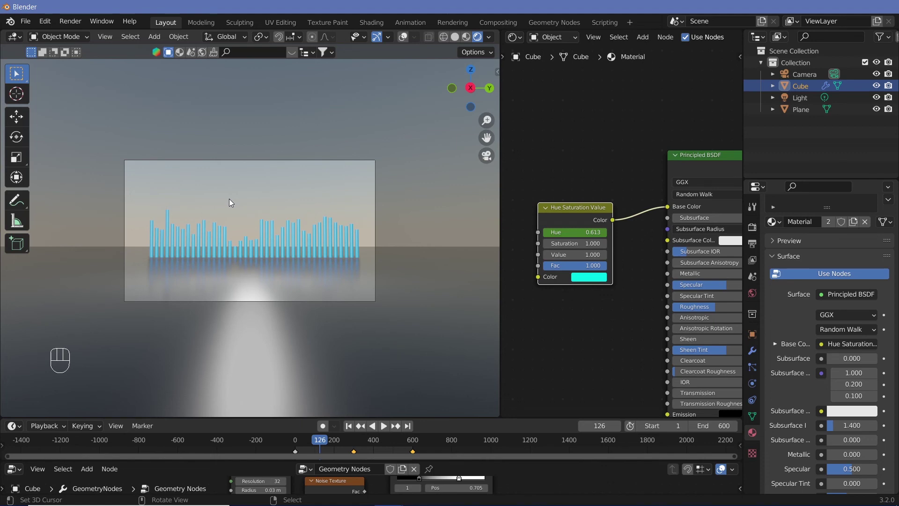
- Choose FFmpeg Video output in an MPEG-4 container with H.264 at perceptually lossless quality
left_click(756, 256)
left_click(756, 247)
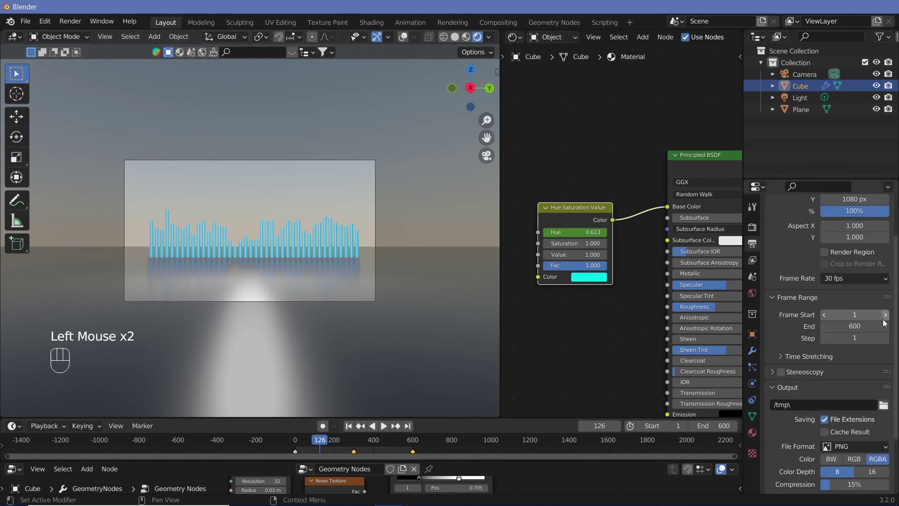
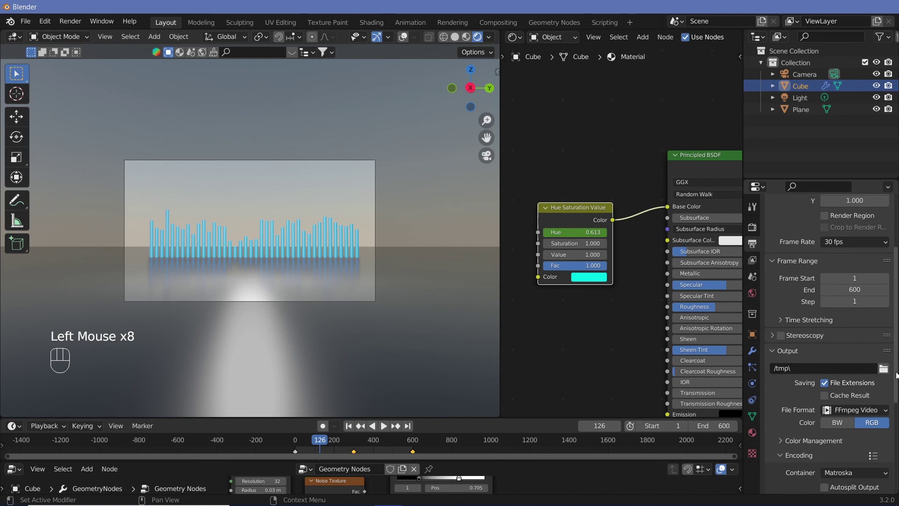
left_click_drag(856, 322, 856, 364)
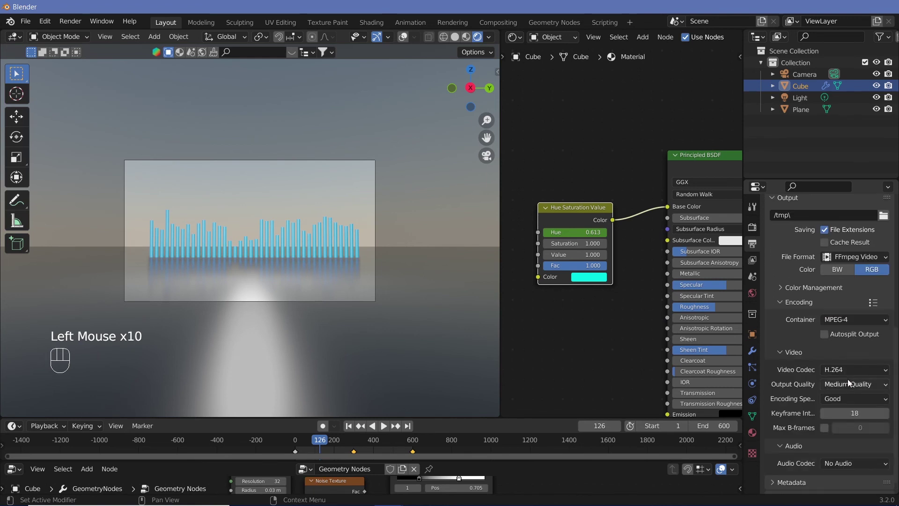
left_click_drag(844, 387, 844, 356)
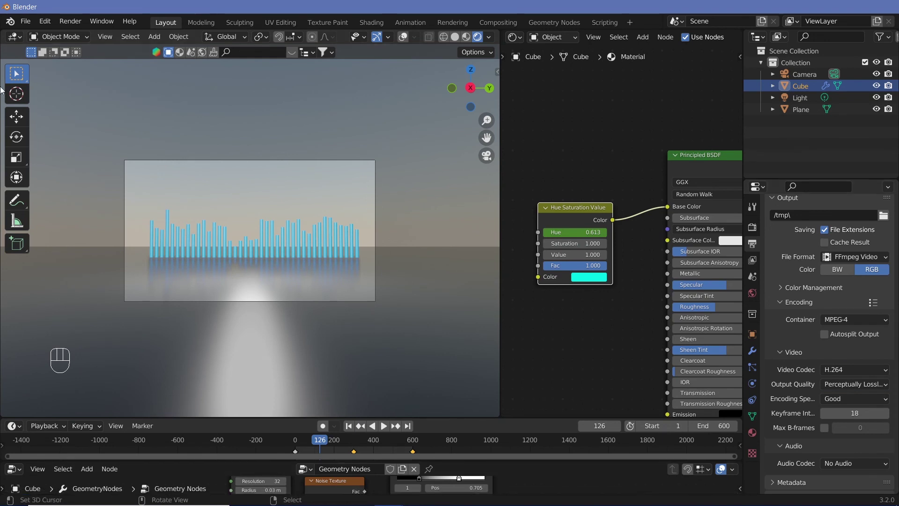
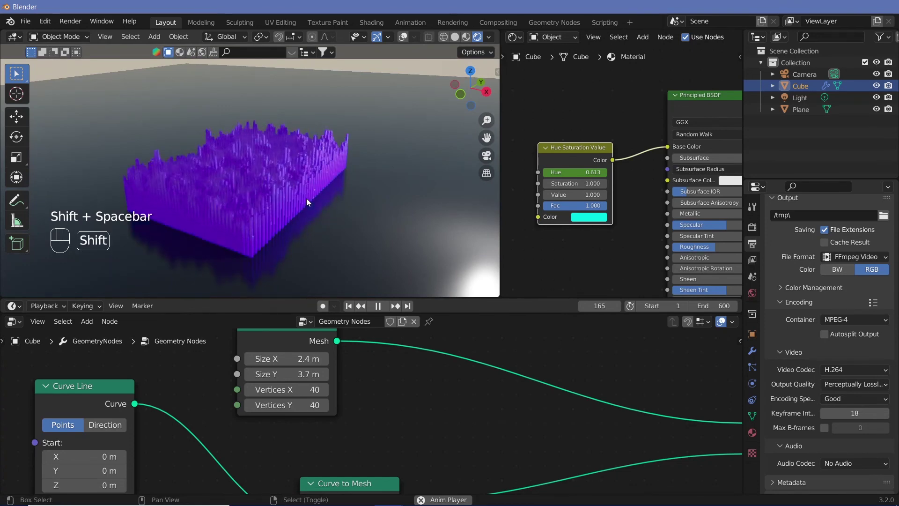
- Play the hue-cycling bars and orbit the view around them, pausing at frame 213
key("shift+space")
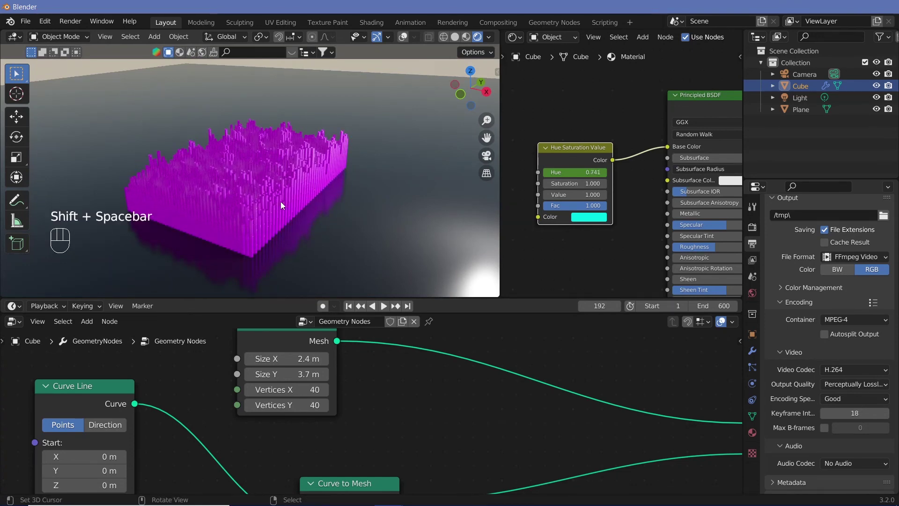
left_click_drag(269, 209, 278, 156)
key("shift+space")
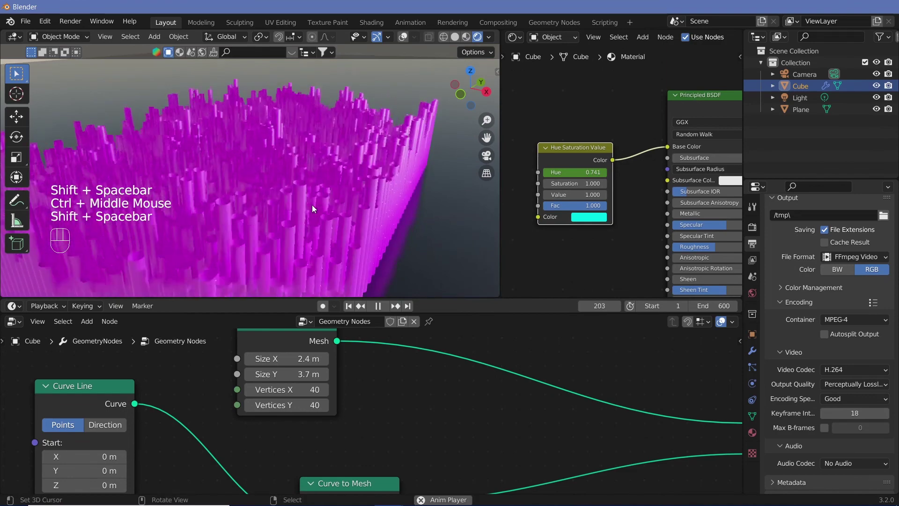
key("shift+space")
left_click_drag(336, 192, 325, 217)
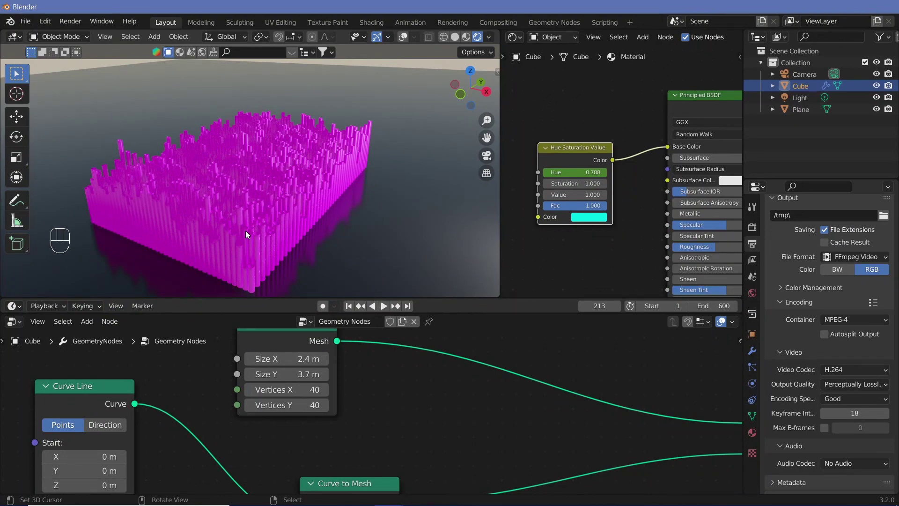
middle_click(324, 208)
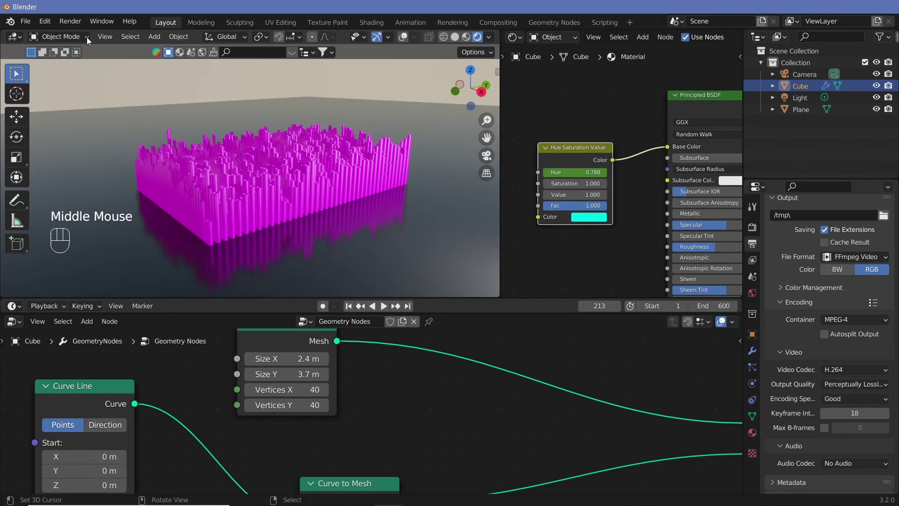